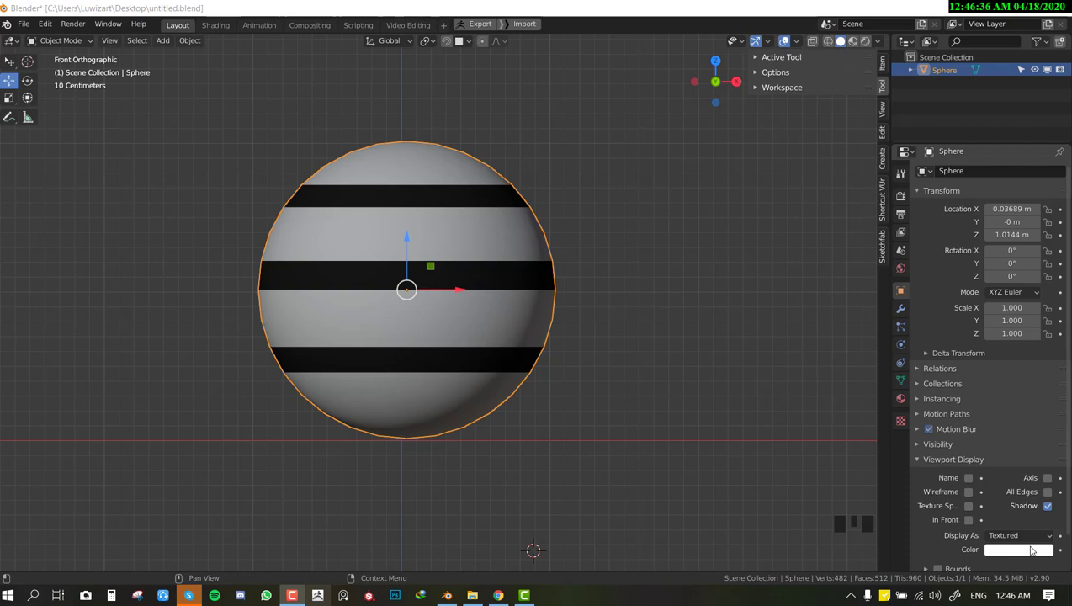
Orbit and zoom around the striped sphere, settling on a front view of its base.
scroll("down", 3)
left_click_drag(483, 295, 554, 323)
key("KP_1")
scroll("up", 3)
scroll("down", 3)
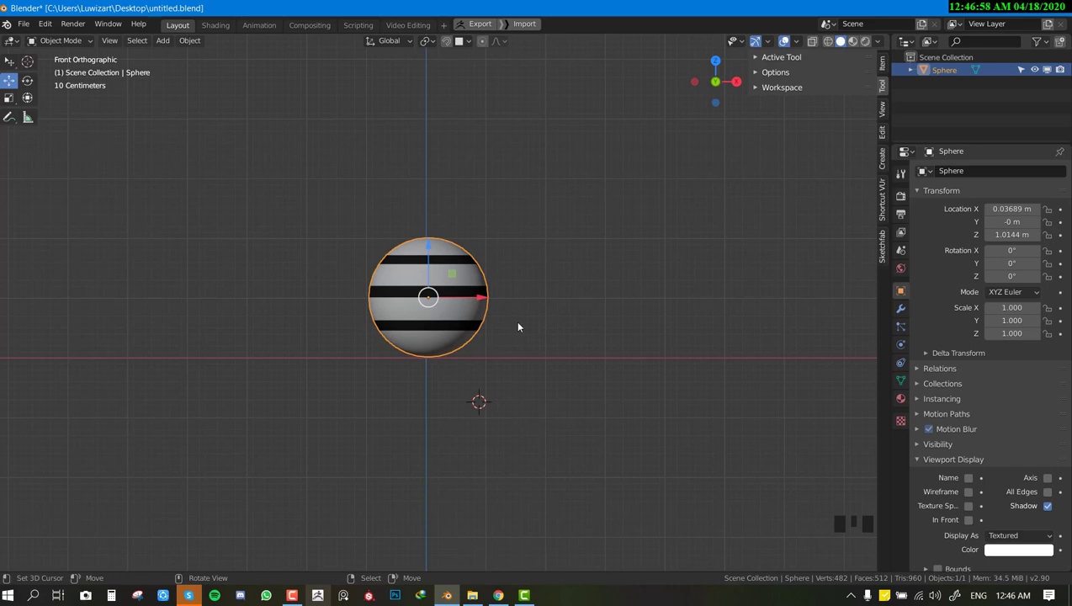
left_click_drag(517, 328, 841, 482)
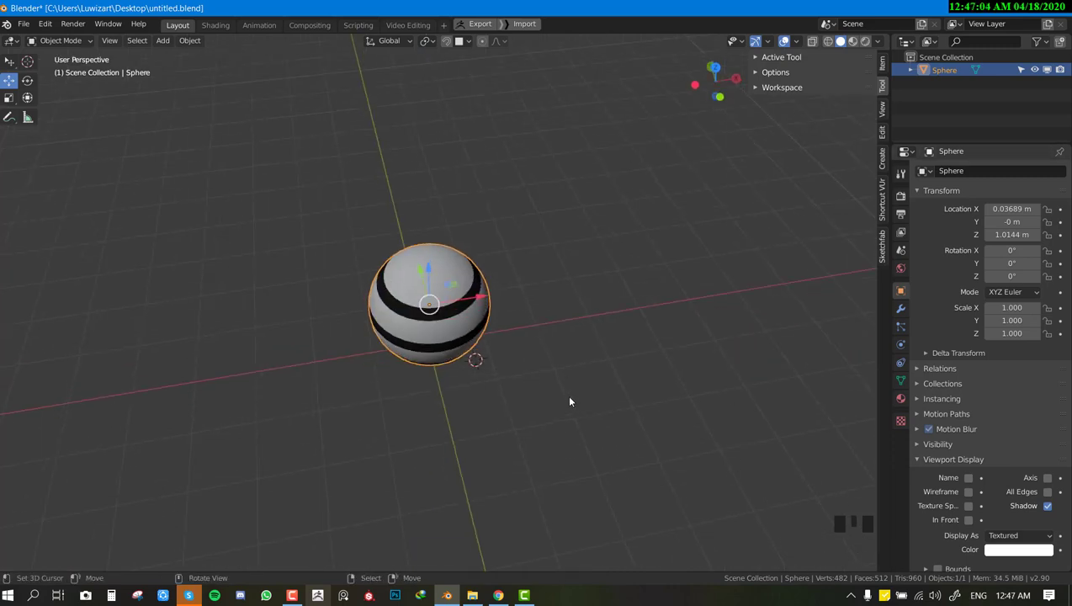
scroll("up", 3)
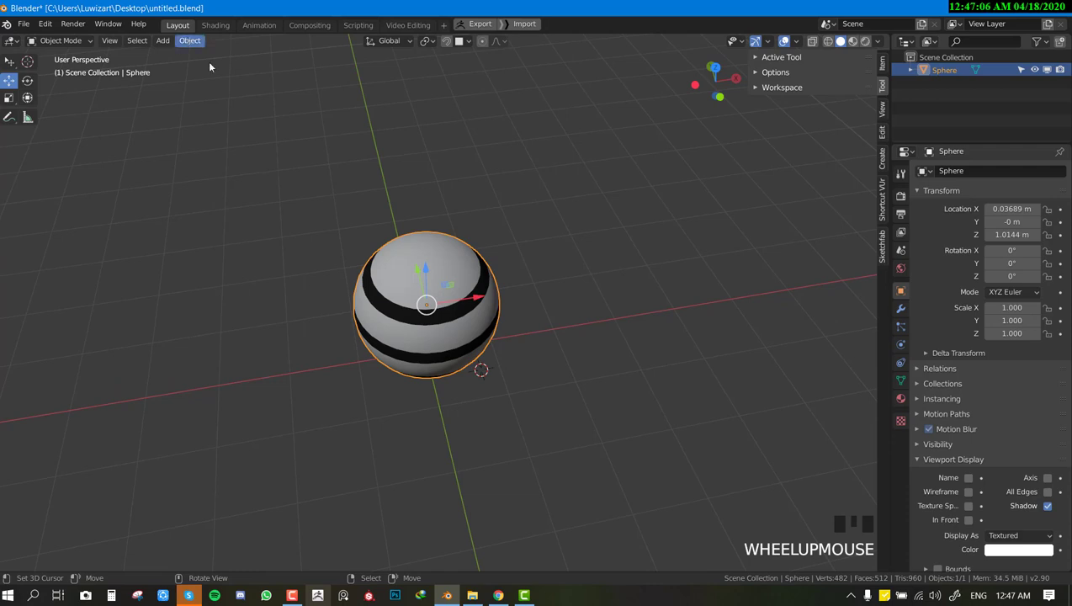
scroll("down", 3)
left_click_drag(481, 243, 494, 235)
scroll("up", 3)
key("KP_1")
left_click(588, 137)
scroll("down", 3)
scroll("down", 3)
left_click_drag(583, 151, 271, 134)
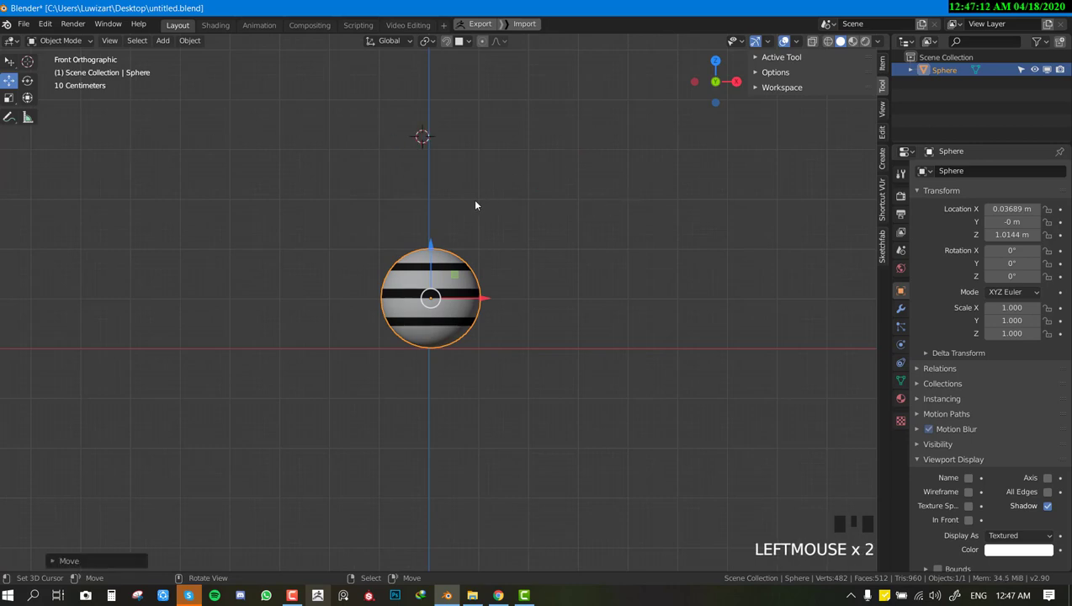
scroll("up", 3)
Place the 3D cursor at the sphere's base using Shift+S snapping.
left_click(419, 401)
scroll("down", 3)
left_click_drag(503, 299, 511, 227)
scroll("up", 3)
key("KP_1")
scroll("down", 3)
left_click_drag(436, 348, 448, 290)
scroll("up", 3)
scroll("up", 3)
middle_click(415, 338)
scroll("up", 3)
key("Tab")
key("alt+a")
right_click(405, 276)
left_click_drag(434, 292, 536, 317)
key("shift+s")
key("Tab")
Add a single-bone armature at the cursor via Shift+A in front view.
key("KP_1")
left_click_drag(416, 376, 452, 331)
scroll("up", 3)
key("KP_1")
scroll("down", 3)
scroll("down", 3)
key("shift+a")
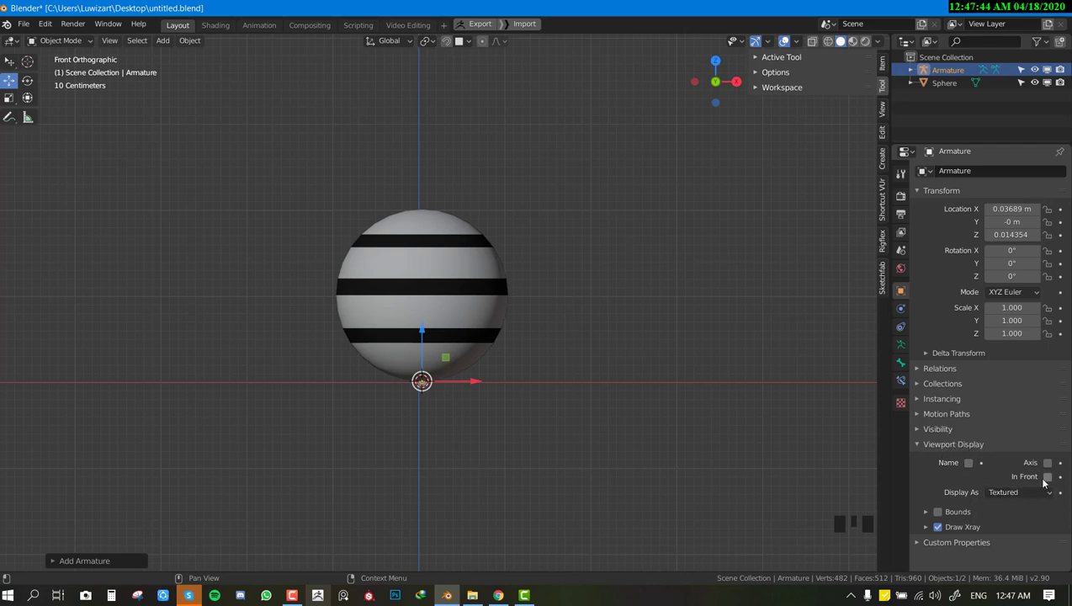
Enable In Front viewport display so the armature draws through the sphere.
left_click_drag(432, 303, 425, 298)
scroll("up", 3)
left_click_drag(363, 326, 402, 318)
key("KP_1")
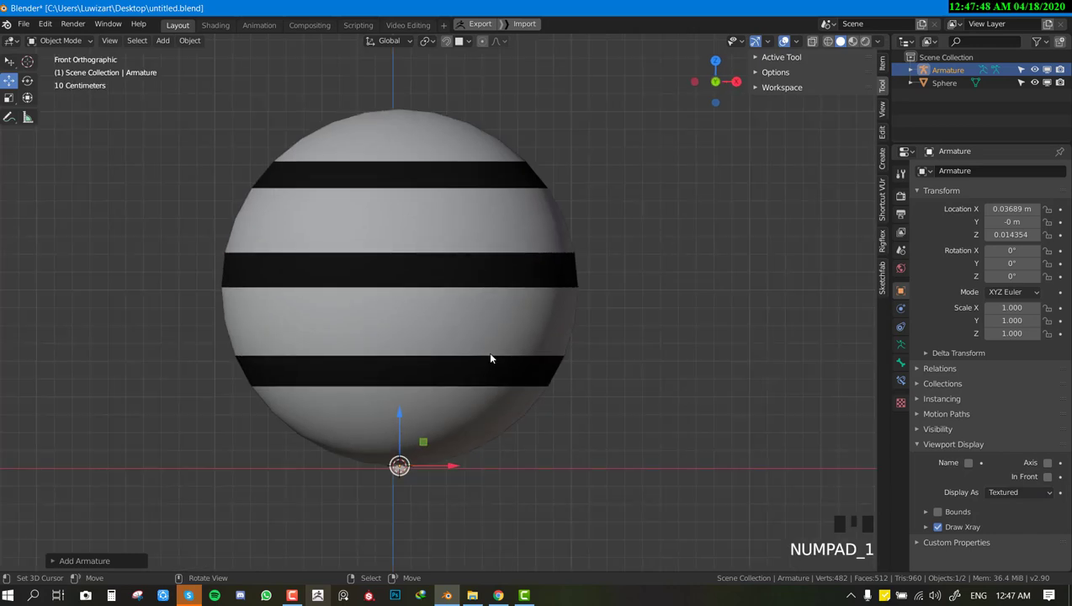
scroll("down", 3)
left_click(1045, 482)
left_click_drag(278, 336, 494, 349)
key("KP_1")
Edit the armature and stretch its bone tip up toward the sphere's top.
scroll("down", 3)
left_click_drag(1019, 499, 505, 410)
scroll("up", 3)
middle_click(520, 390)
key("alt+a")
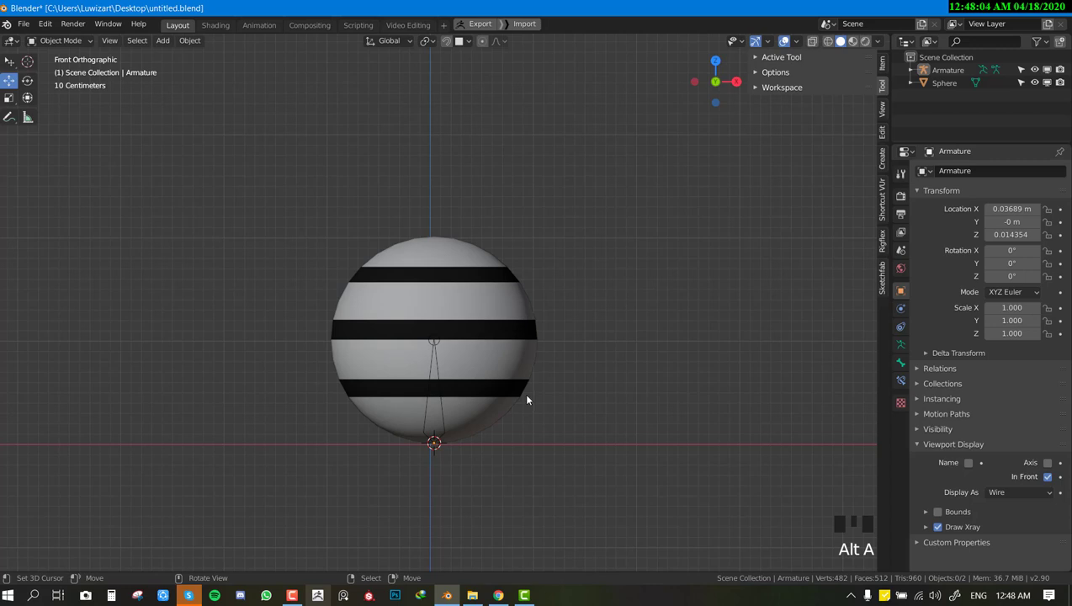
right_click(442, 345)
key("Tab")
right_click(438, 341)
key("space")
key("space")
key("Tab")
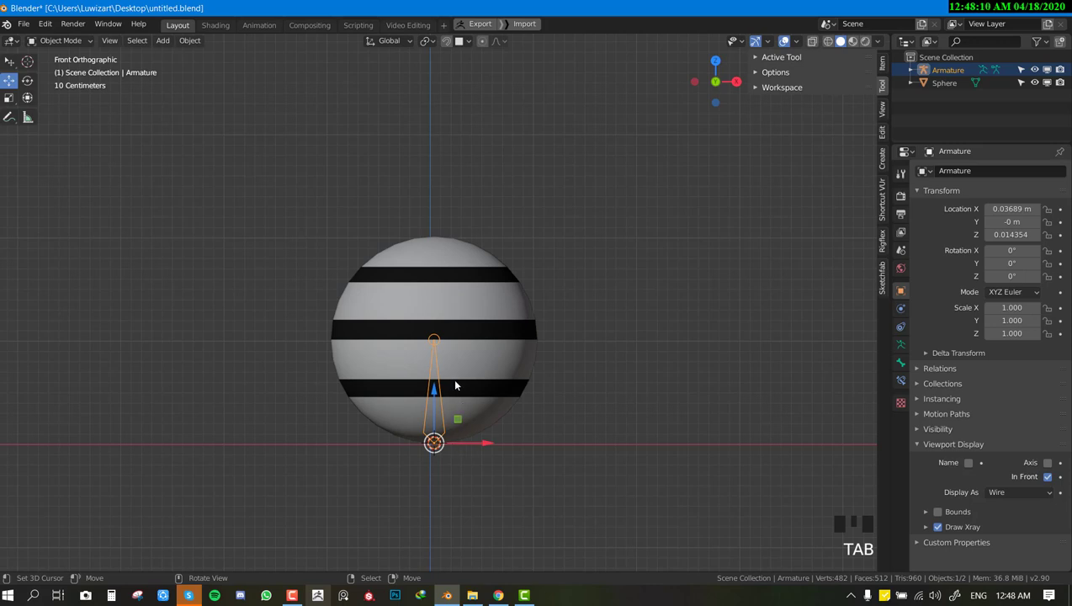
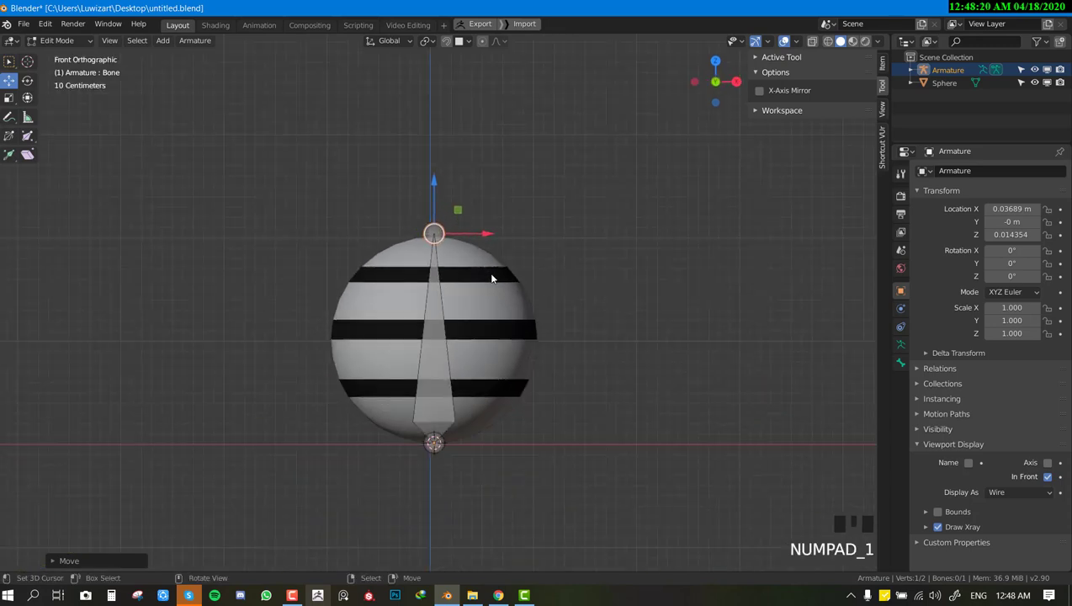
Return the armature from bone editing to Object Mode.
key("Tab")
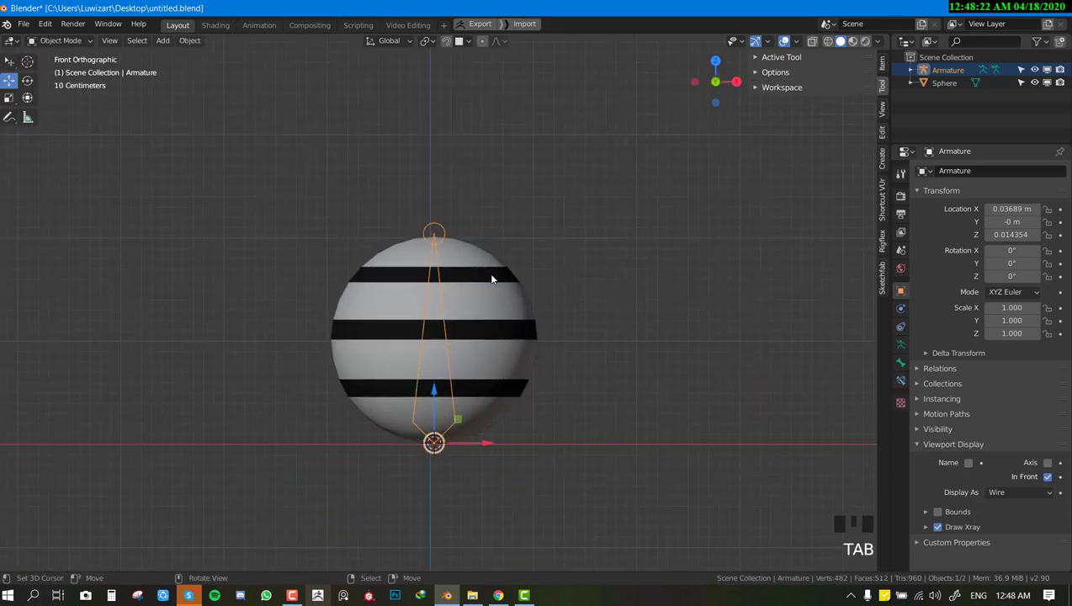
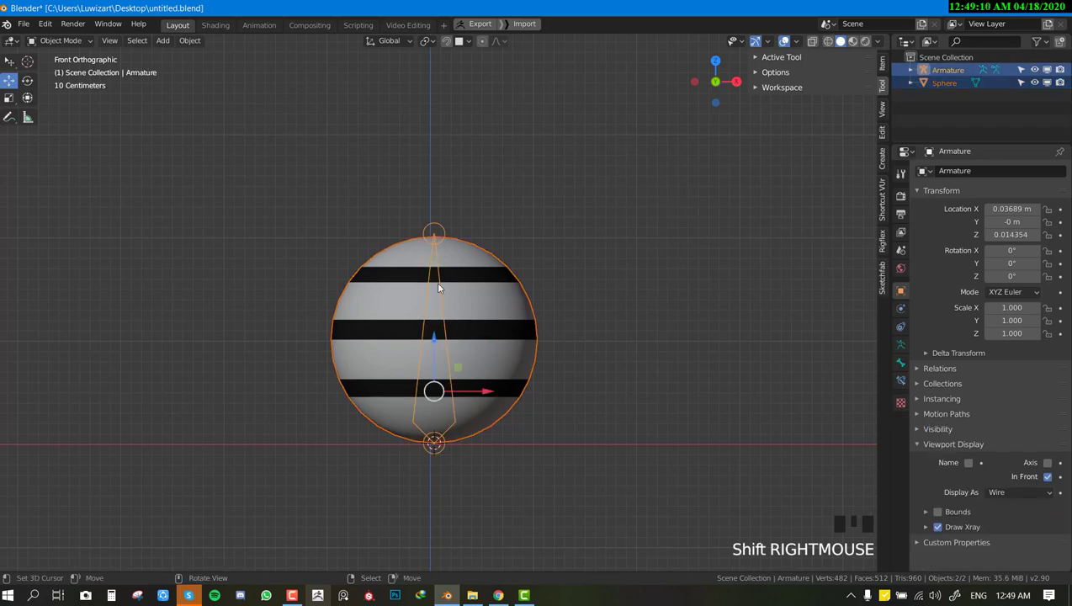
Test moving and rotating the bone in Pose Mode, then undo back to rest.
key("ctrl+`")
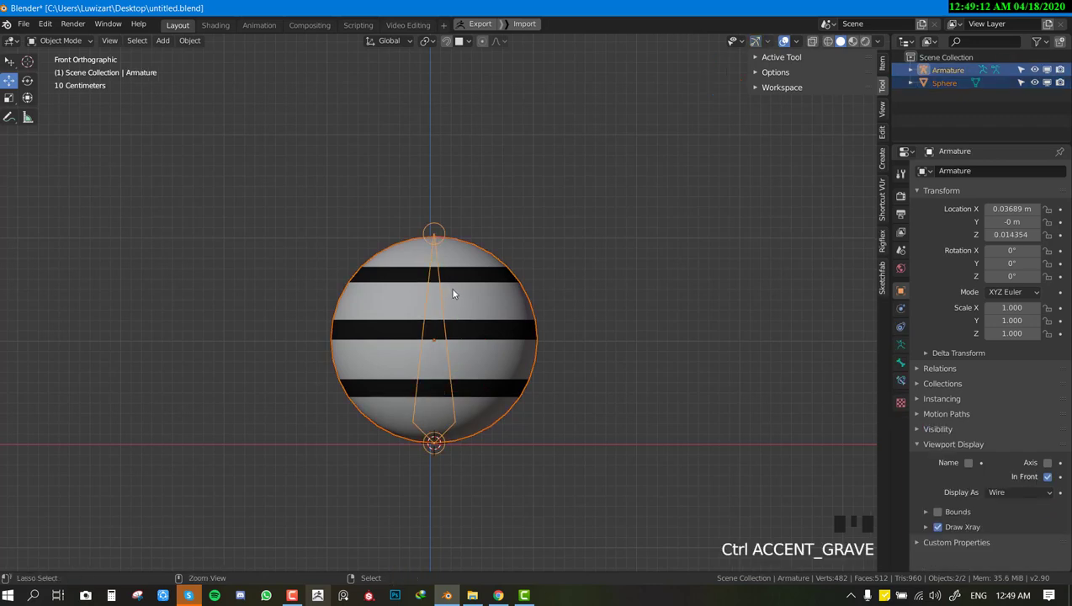
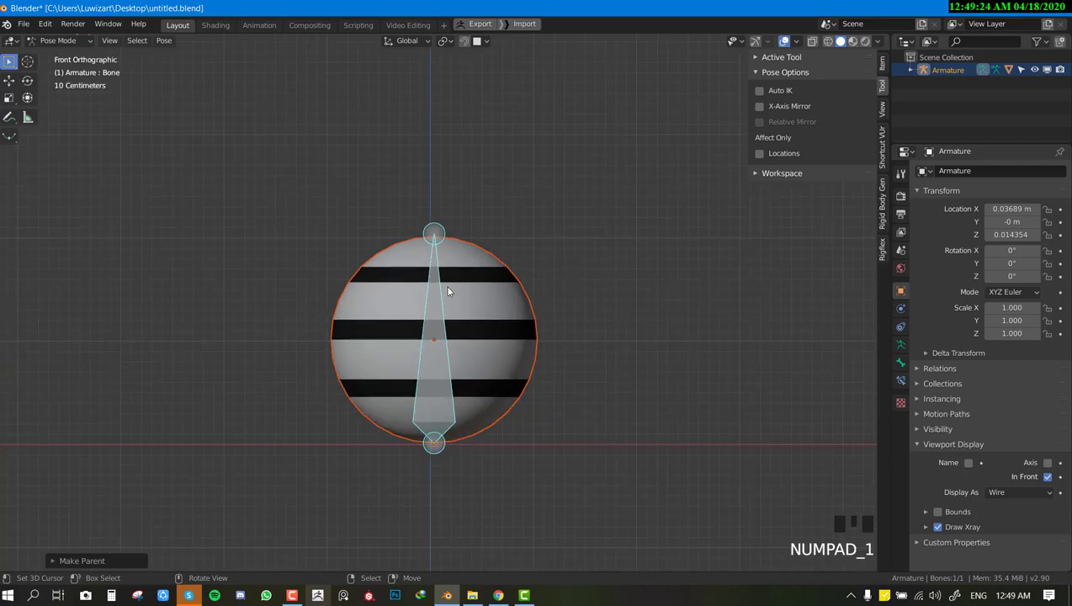
key("ctrl+Tab")
key("ctrl+Tab")
right_click(446, 283)
key("g")
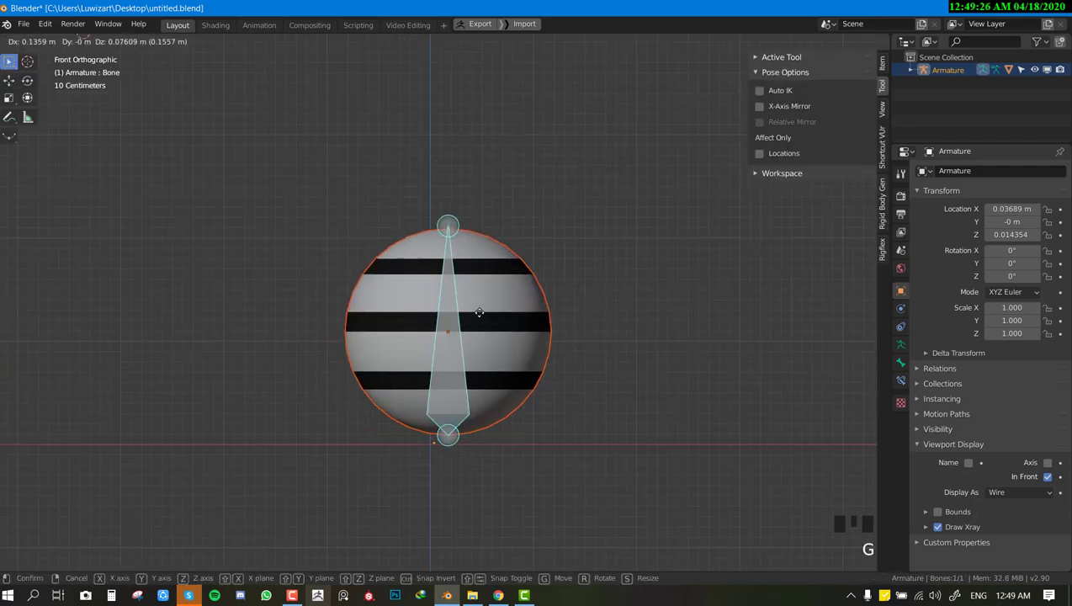
key("r")
scroll("down", 3)
key("ctrl+z")
key("ctrl+z")
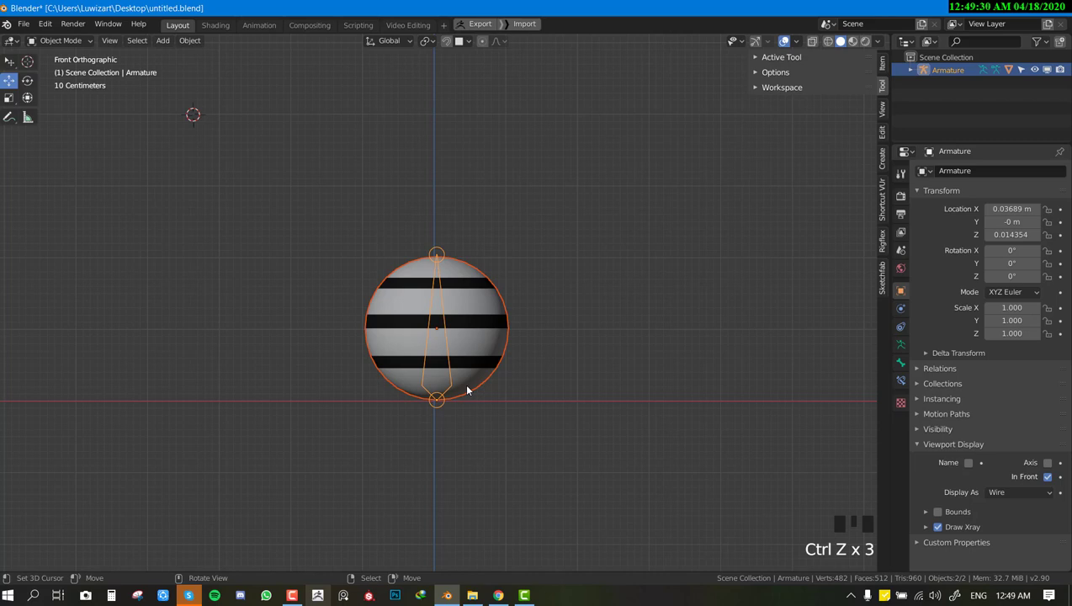
key("ctrl+z")
key("ctrl+z")
key("ctrl+z")
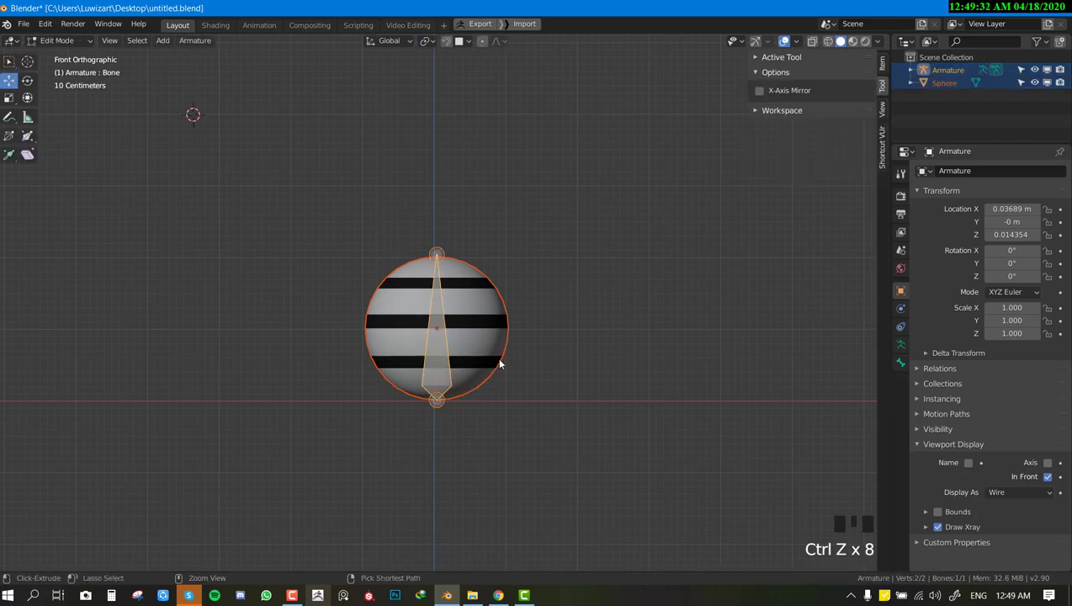
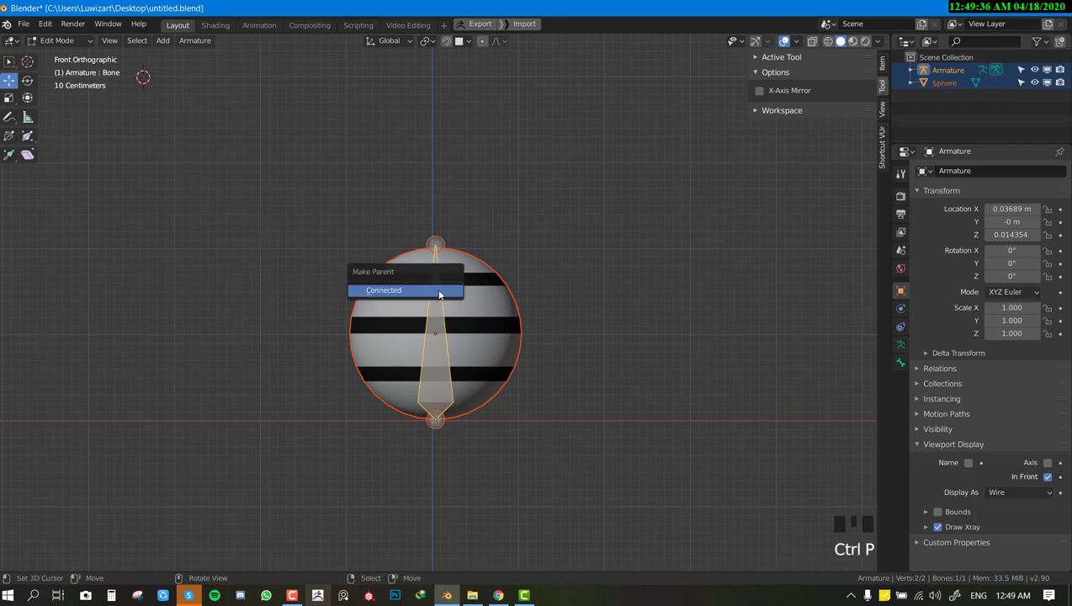
Select the sphere with the armature and bring up the Ctrl+P parenting options.
key("ctrl+Tab")
right_click(512, 299)
right_click(437, 294)
right_click(460, 297)
right_click(444, 299)
key("ctrl+p")
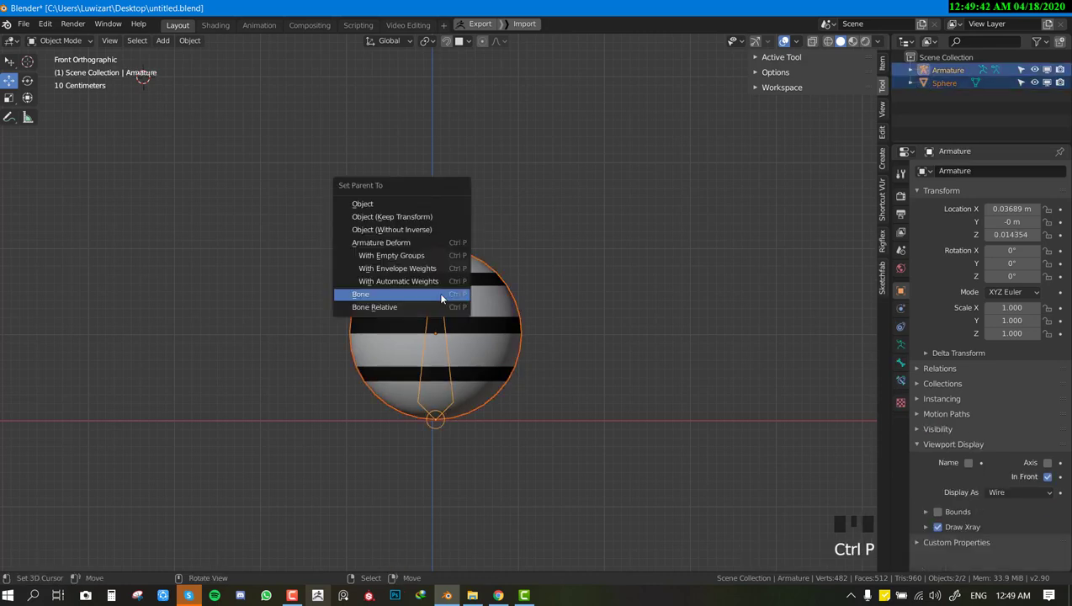
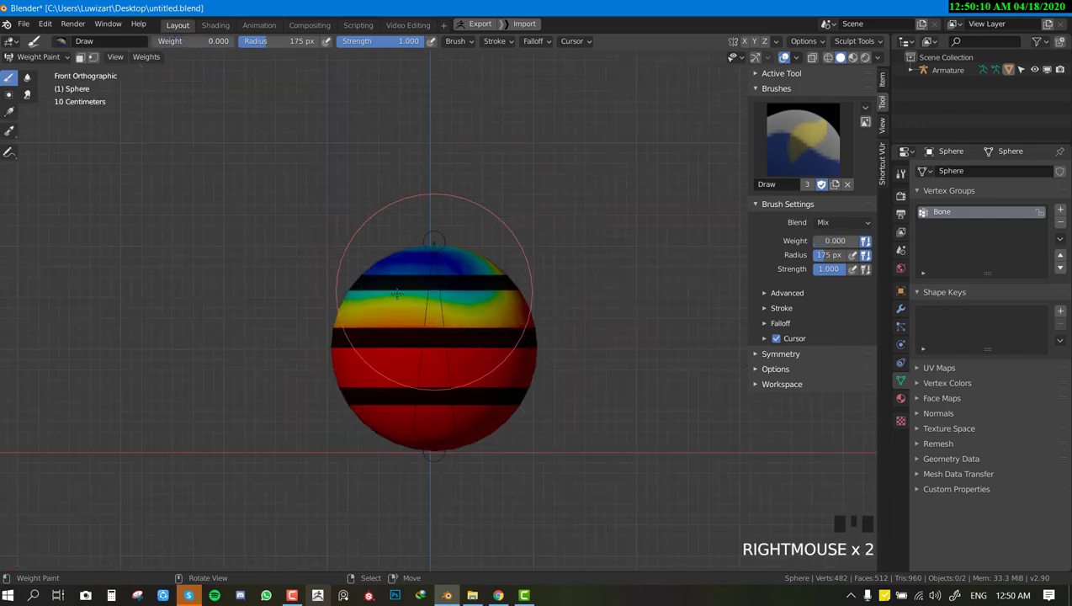
Pose the bone with G to watch the weighted sphere deform.
key("ctrl+Tab")
right_click(441, 335)
right_click(445, 330)
key("ctrl+Tab")
key("g")
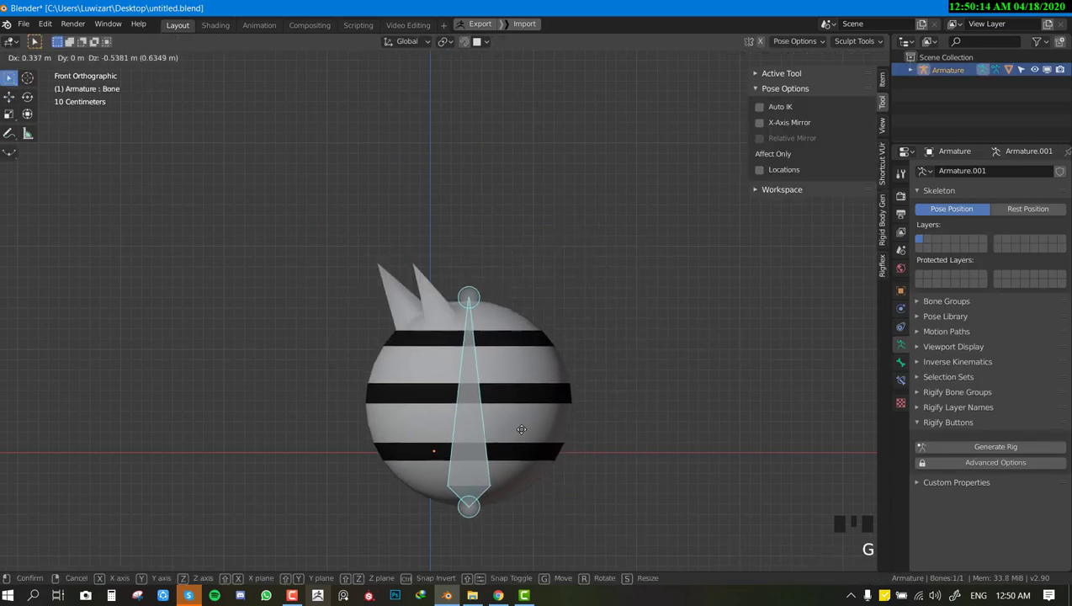
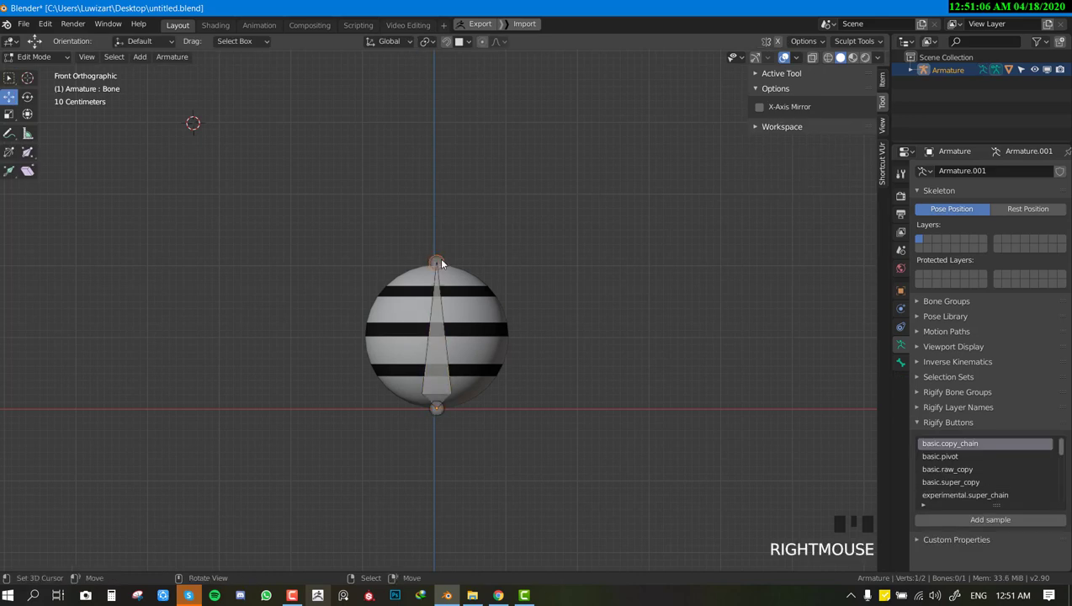
Test bone moves, then unlink the tip bone from its parent with Alt+P.
key("g")
key("space")
key("space")
key("g")
key("space")
key("space")
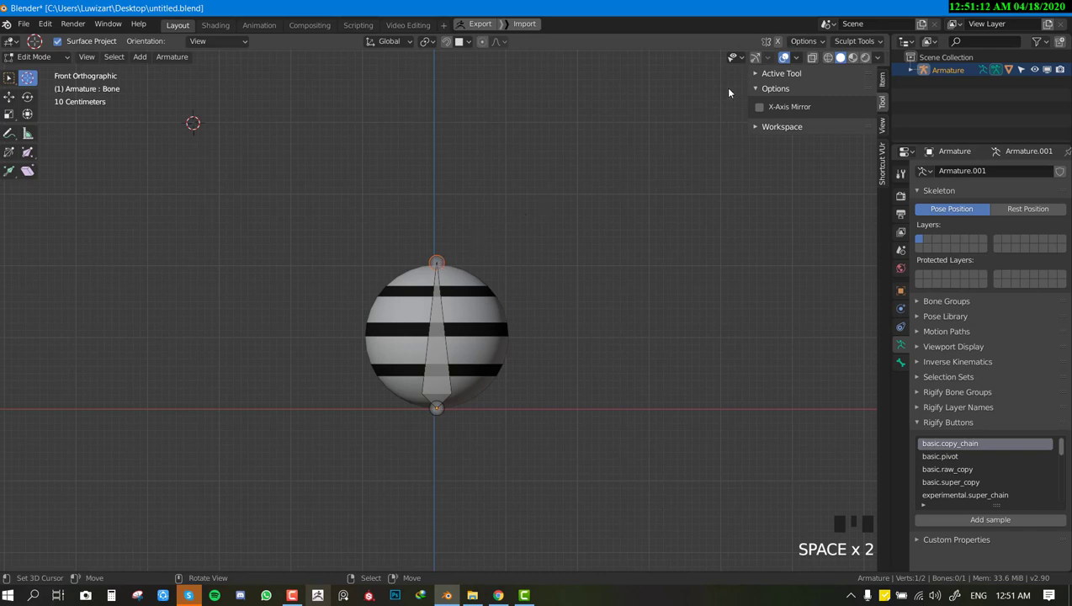
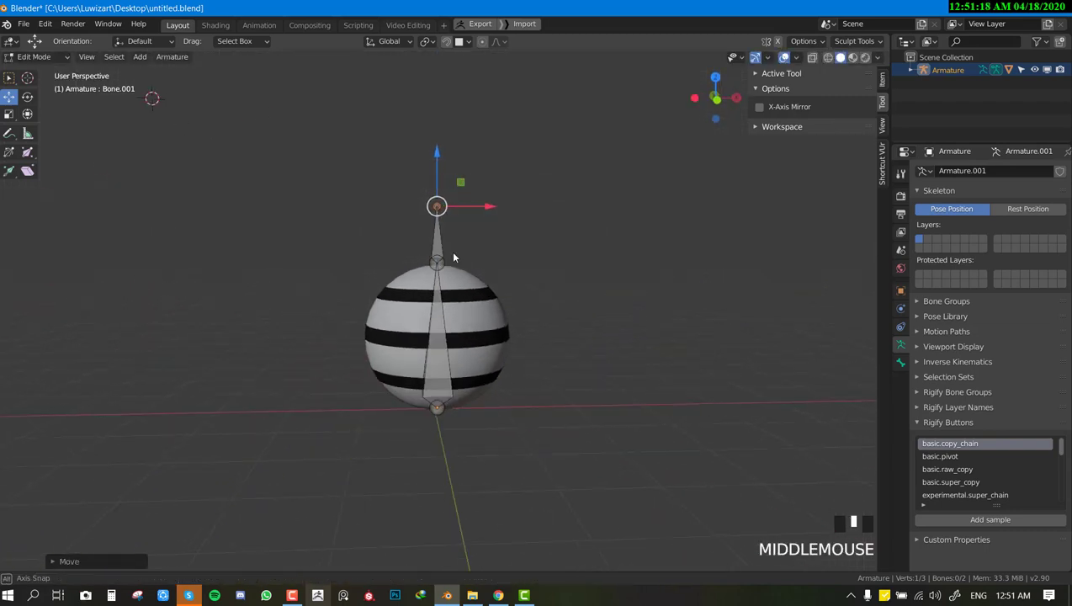
right_click(441, 239)
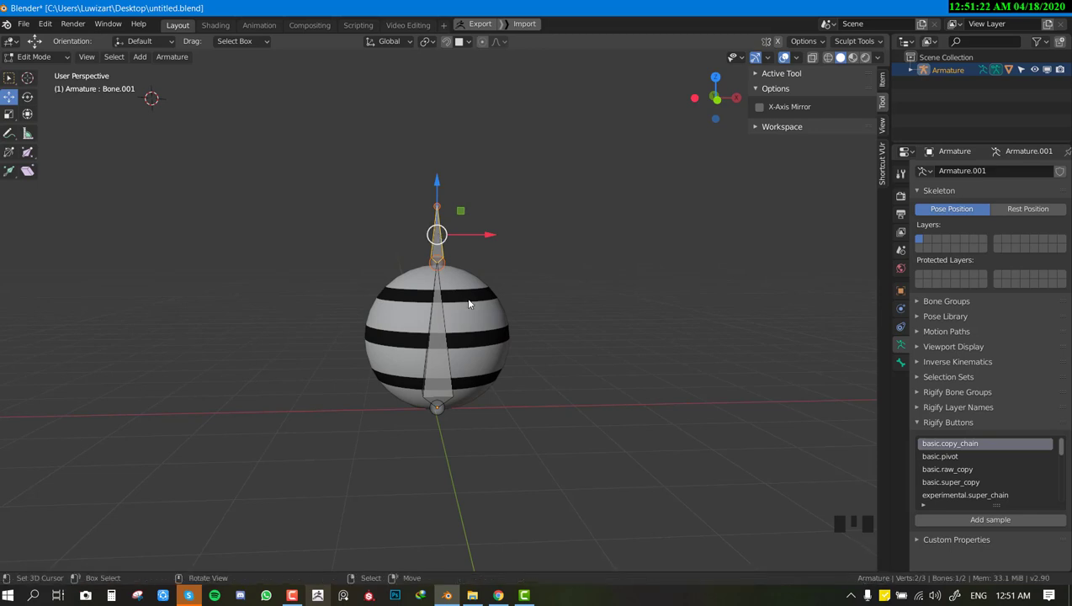
key("alt+p")
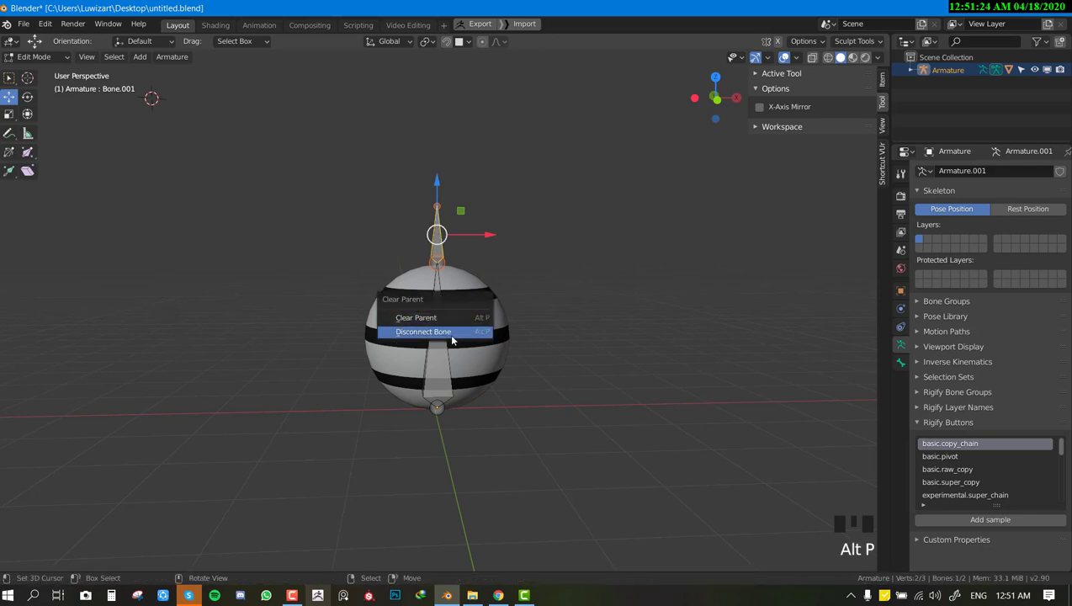
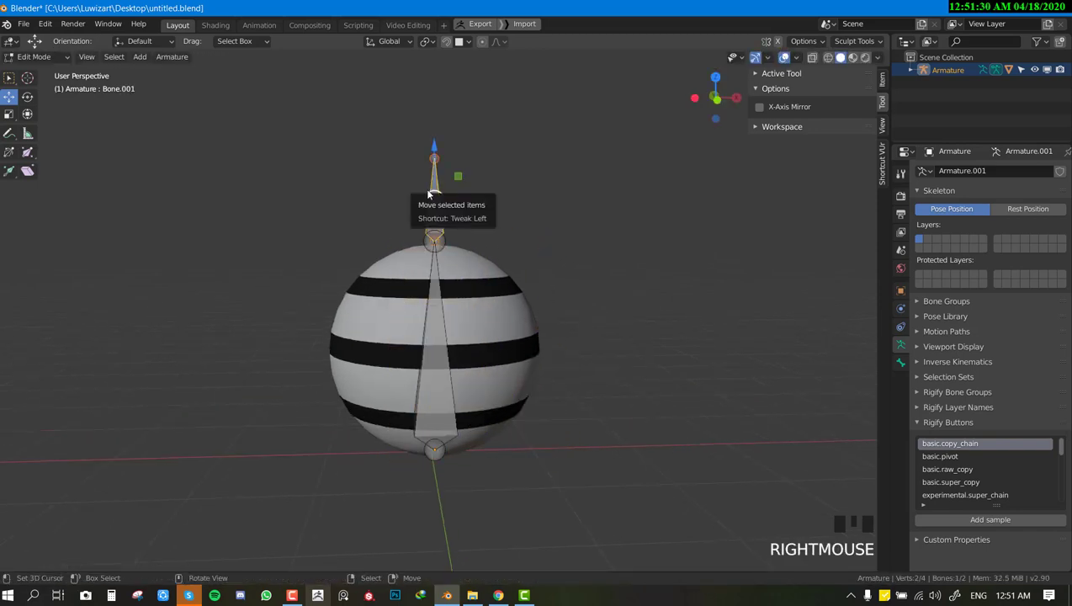
key("alt+p")
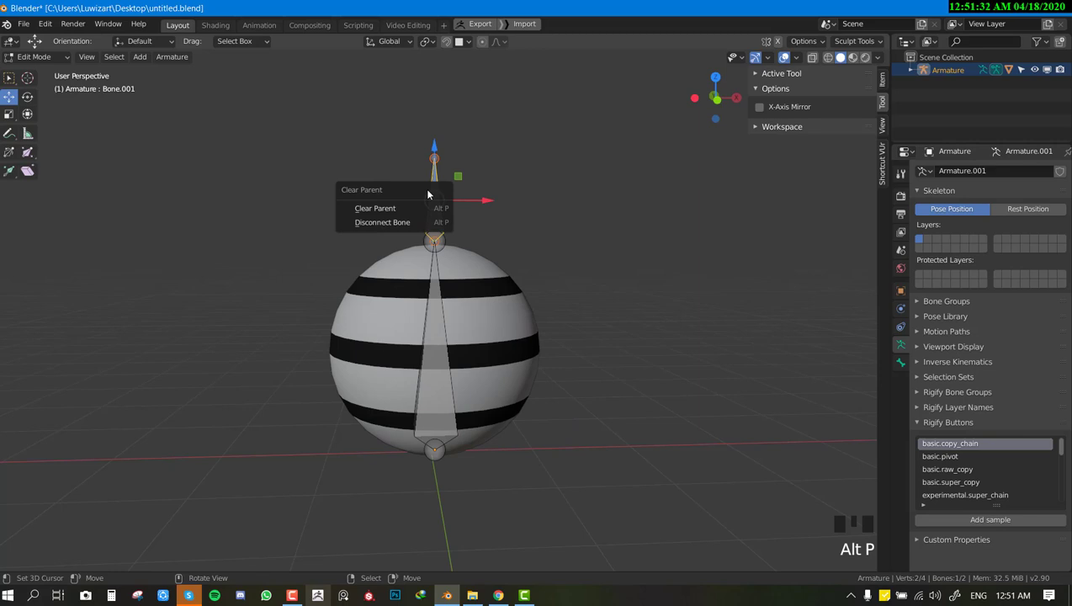
key("KP_1")
In Pose Mode select bone t and bring up the Add Bone Constraint list.
key("Tab")
right_click(422, 184)
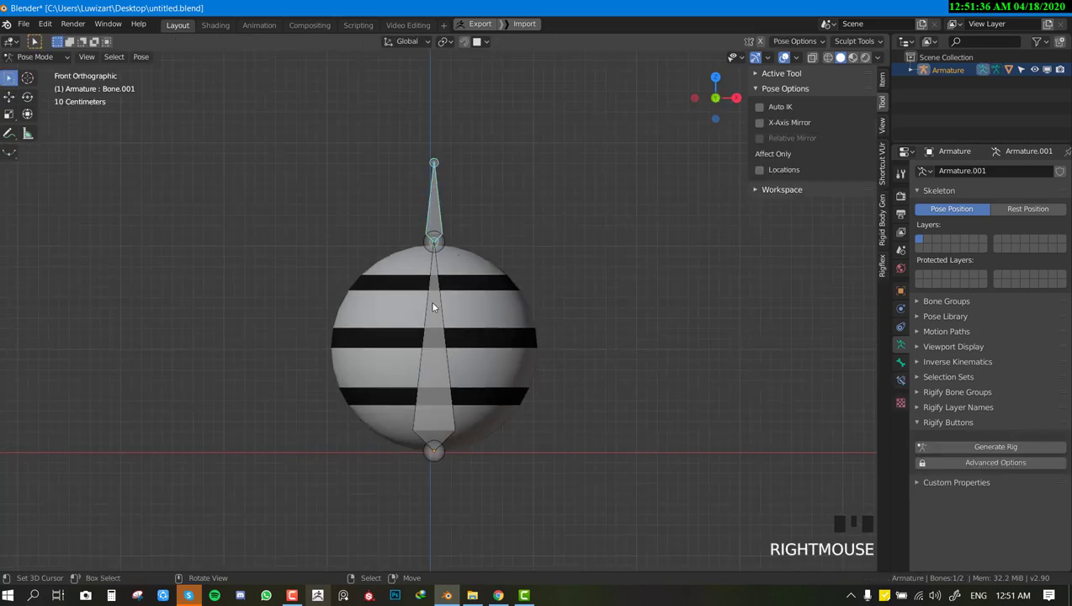
right_click(441, 293)
left_click(906, 384)
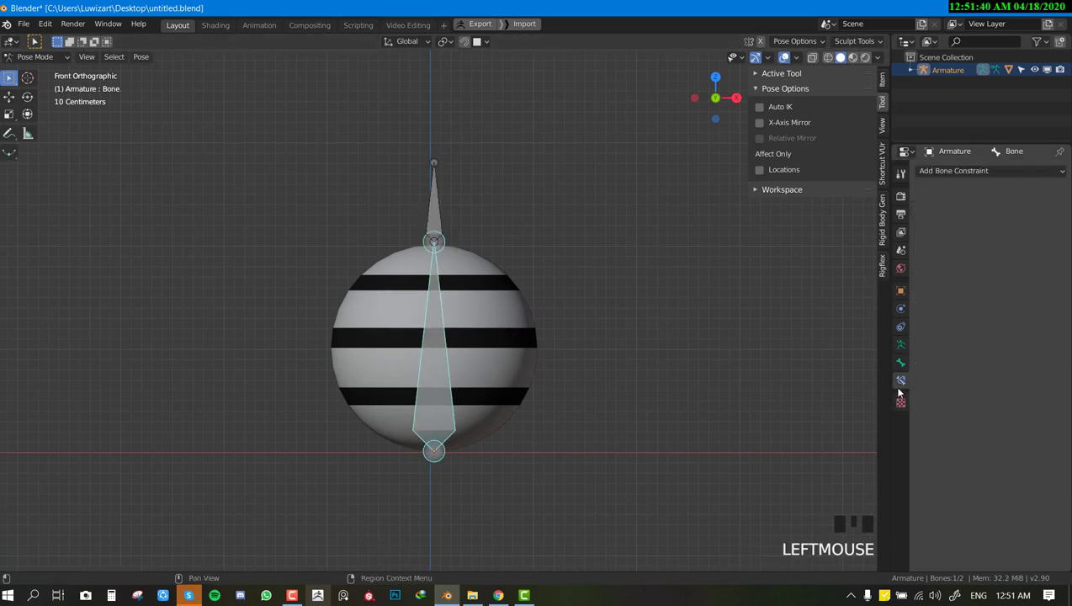
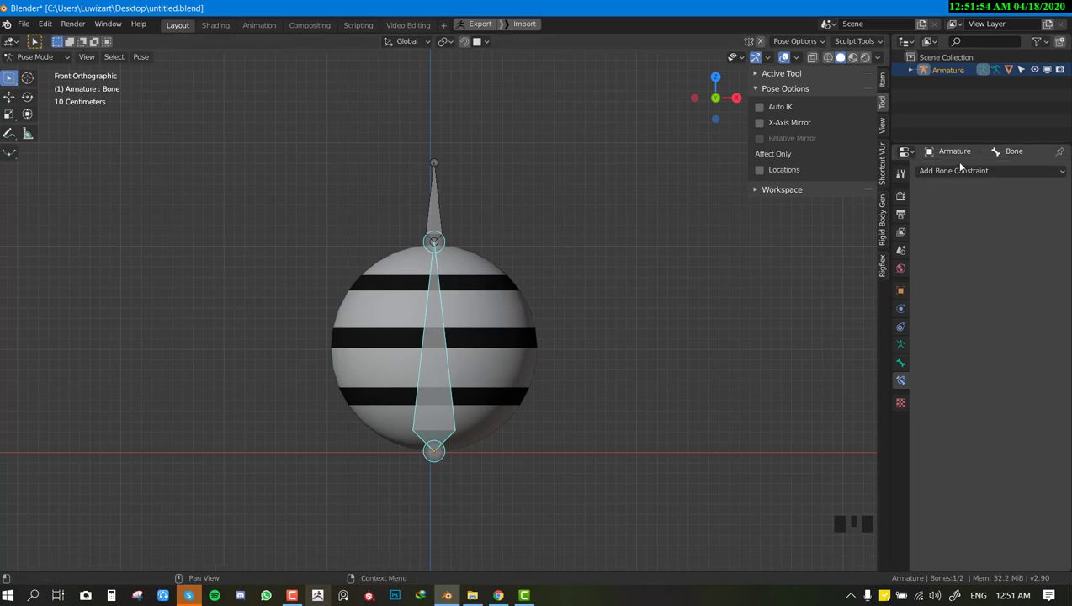
left_click_drag(960, 170, 902, 226)
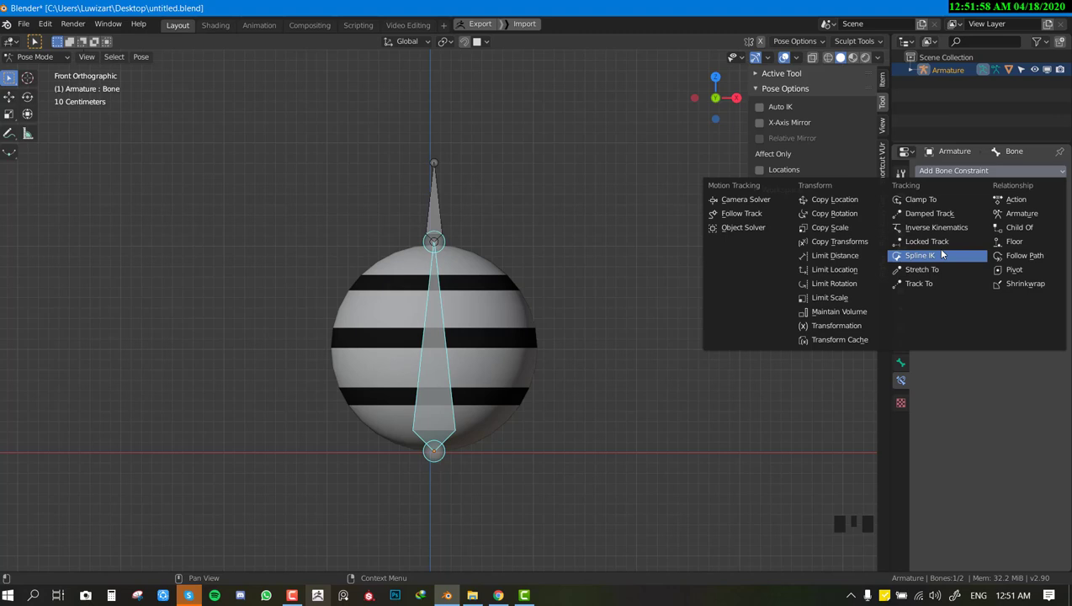
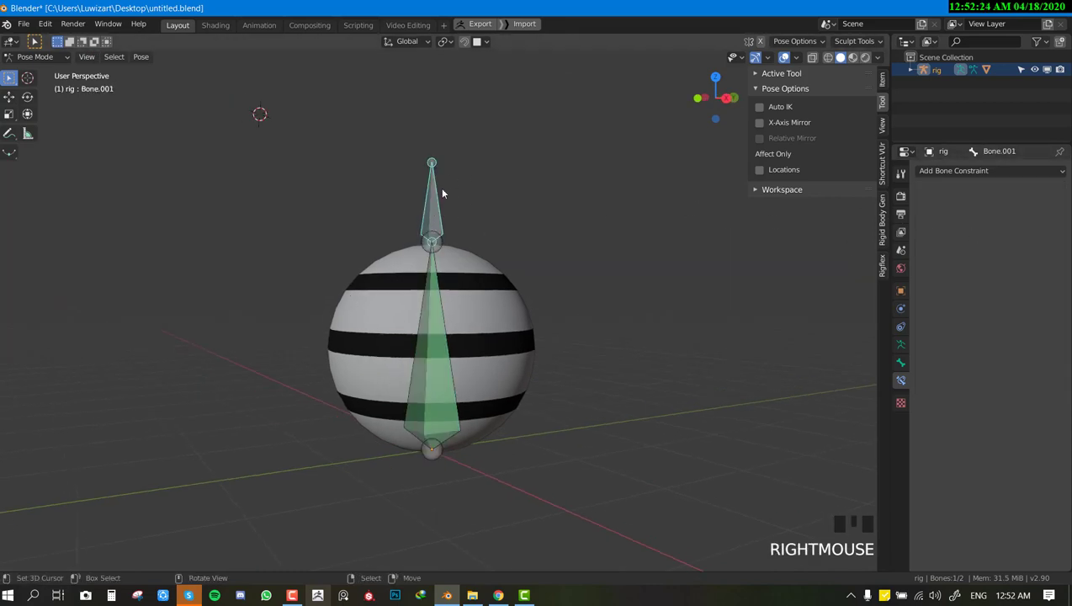
Rename the tip bone rt and clear pose transforms back to the rest shape.
right_click(442, 188)
key("F2")
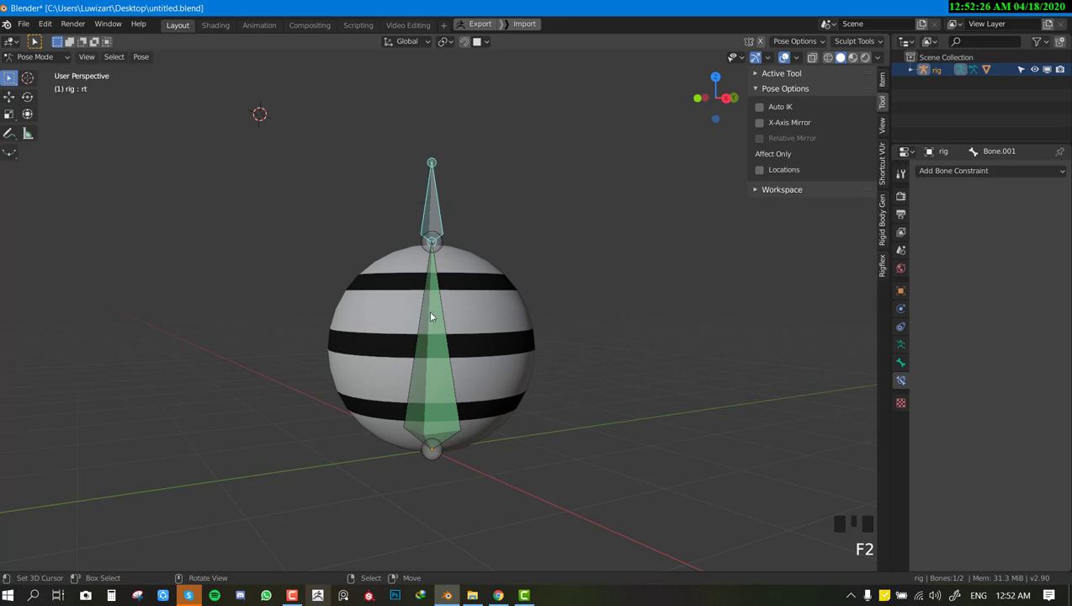
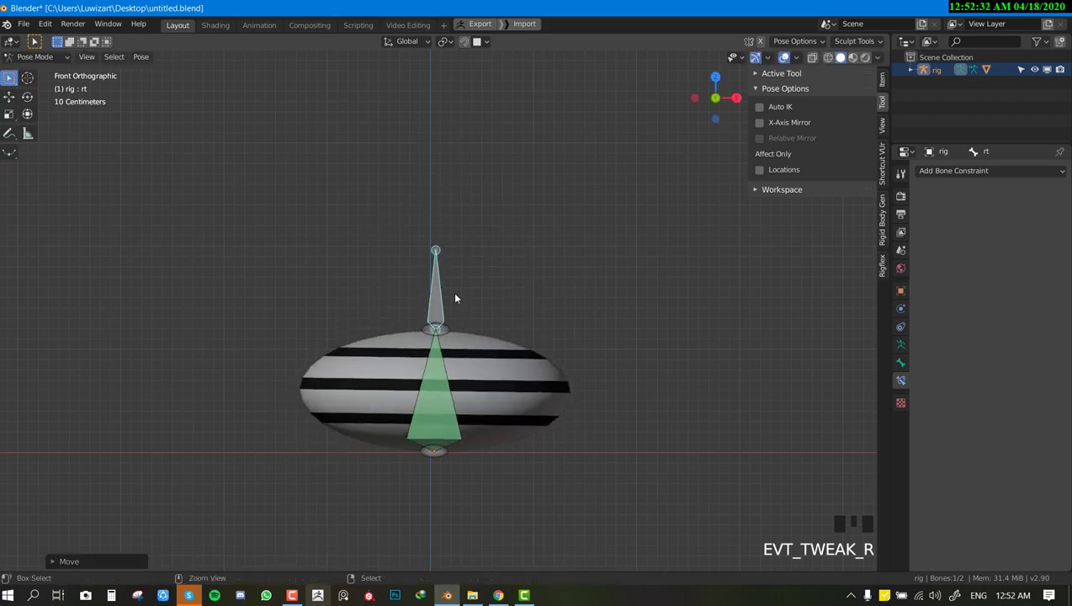
key("a")
key("alt+r")
key("alt+g")
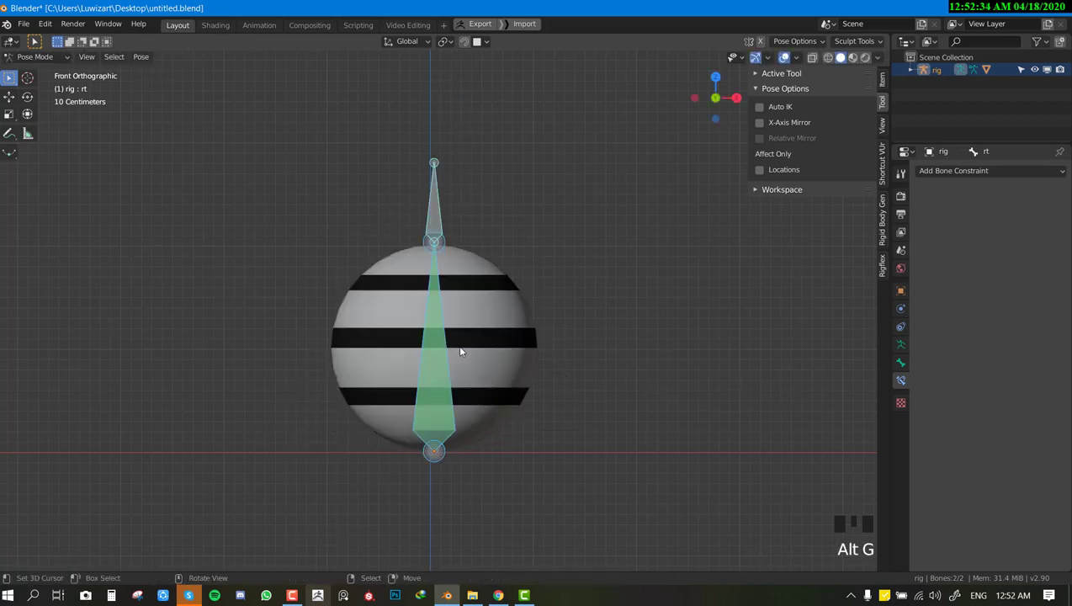
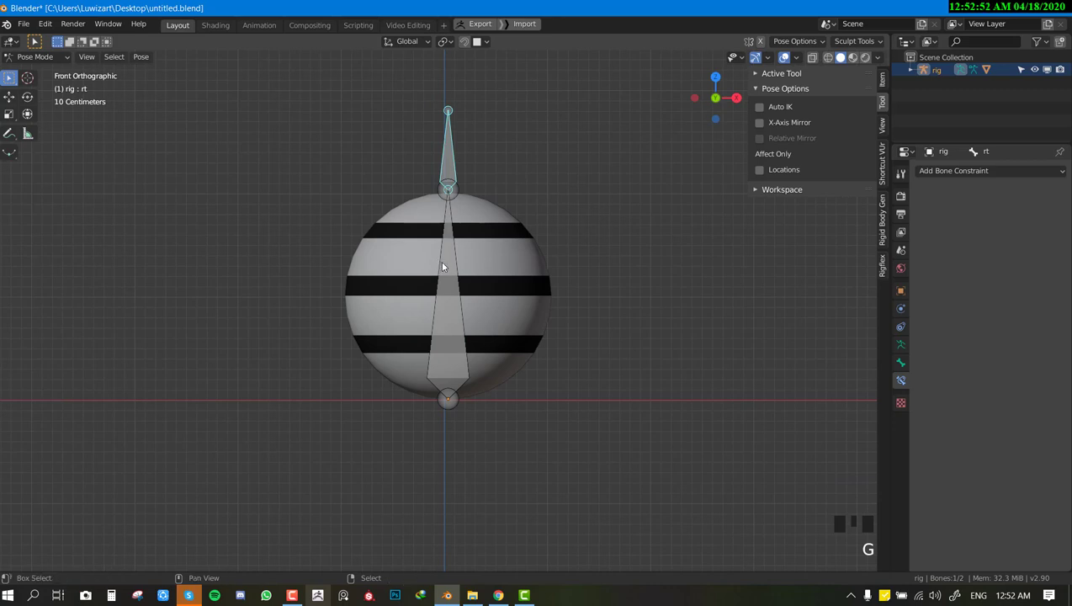
Give bone t a Stretch To constraint aimed at rt, then grab rt to move it.
right_click(444, 265)
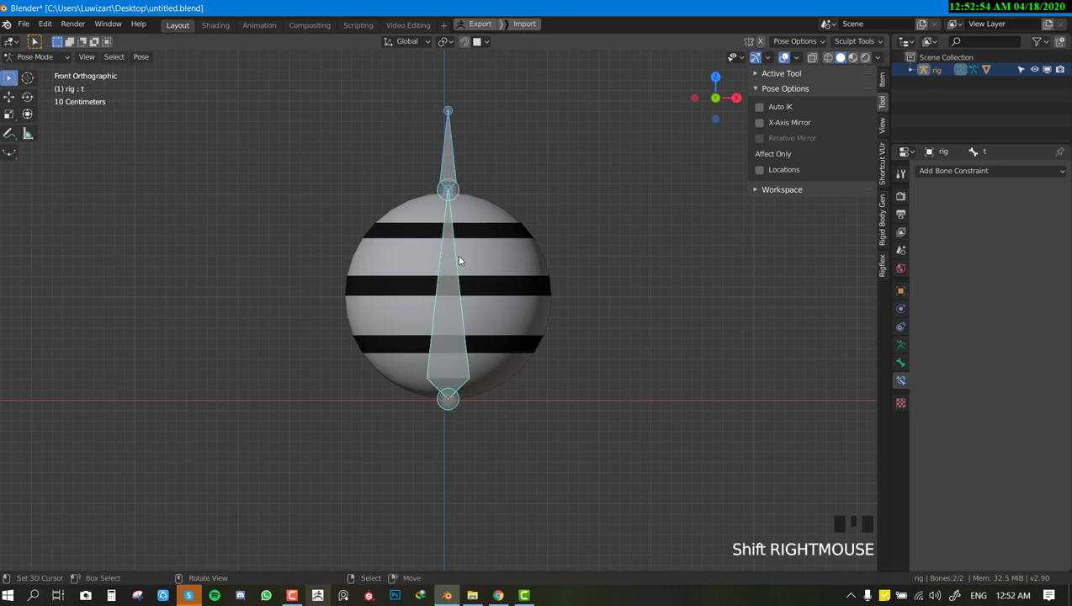
key("ctrl+shift+c")
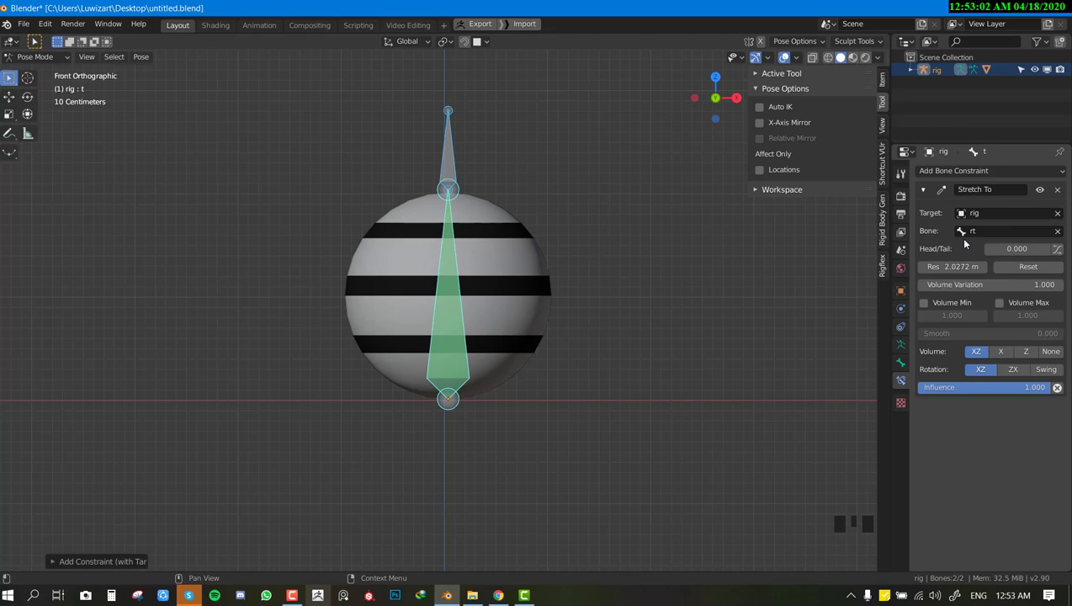
scroll("down", 3)
left_click_drag(590, 271, 459, 223)
right_click(459, 224)
key("g")
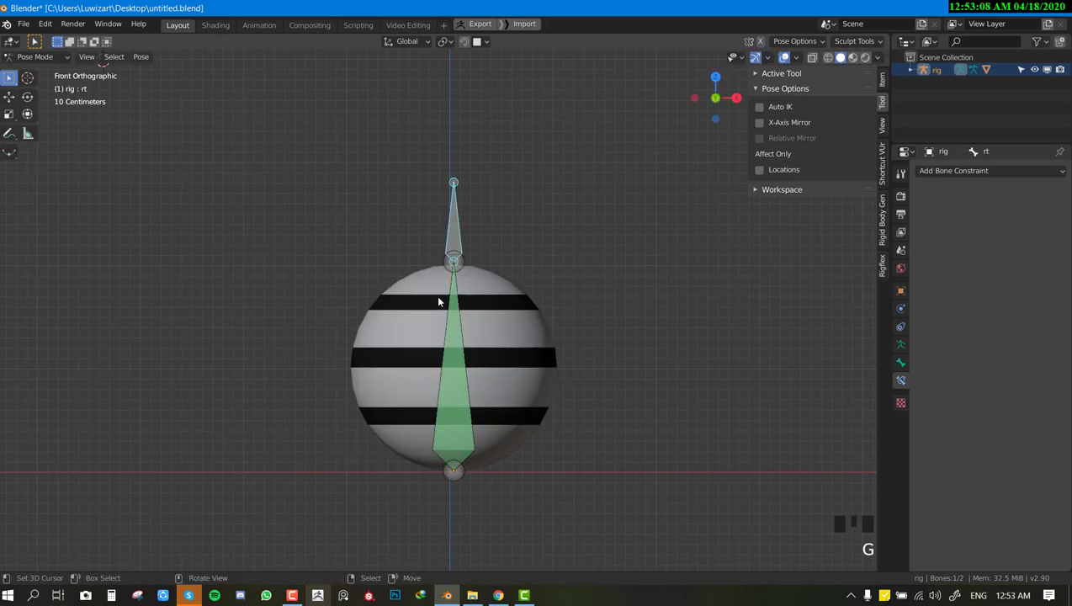
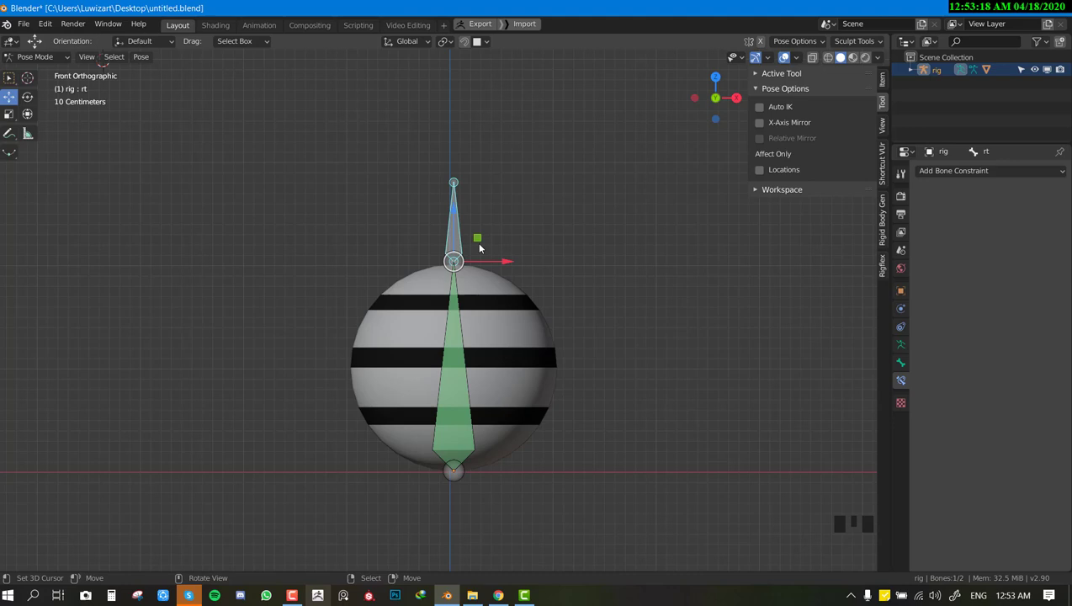
left_click_drag(467, 247, 455, 244)
key("KP_1")
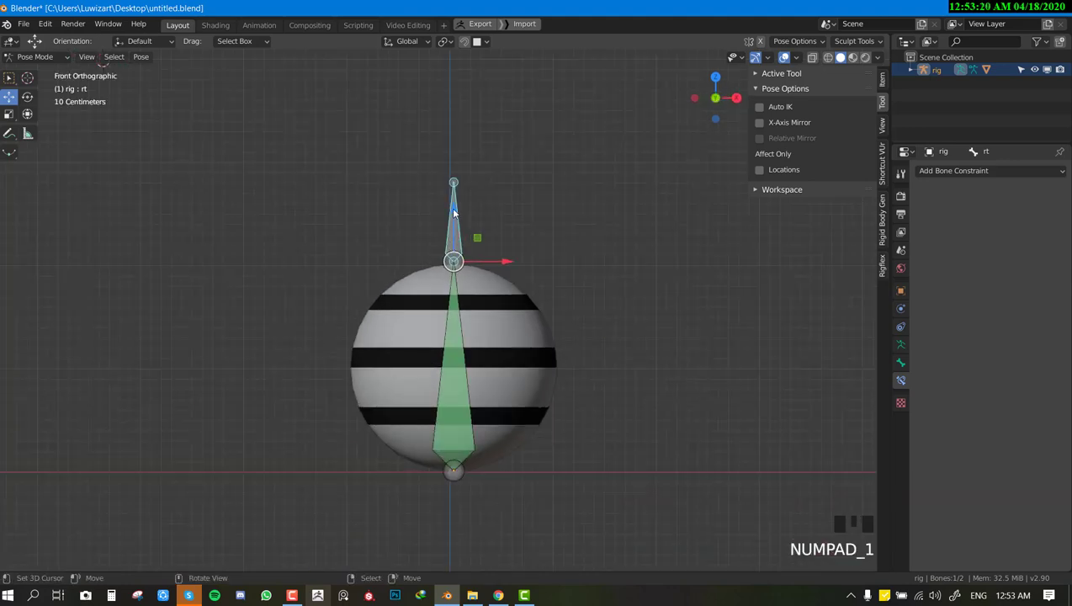
left_click_drag(458, 212, 504, 444)
left_click_drag(504, 444, 526, 436)
scroll("down", 3)
key("KP_1")
scroll("up", 3)
left_click_drag(574, 410, 449, 336)
key("KP_1")
left_click_drag(448, 347, 501, 409)
left_click_drag(501, 409, 468, 407)
right_click(469, 406)
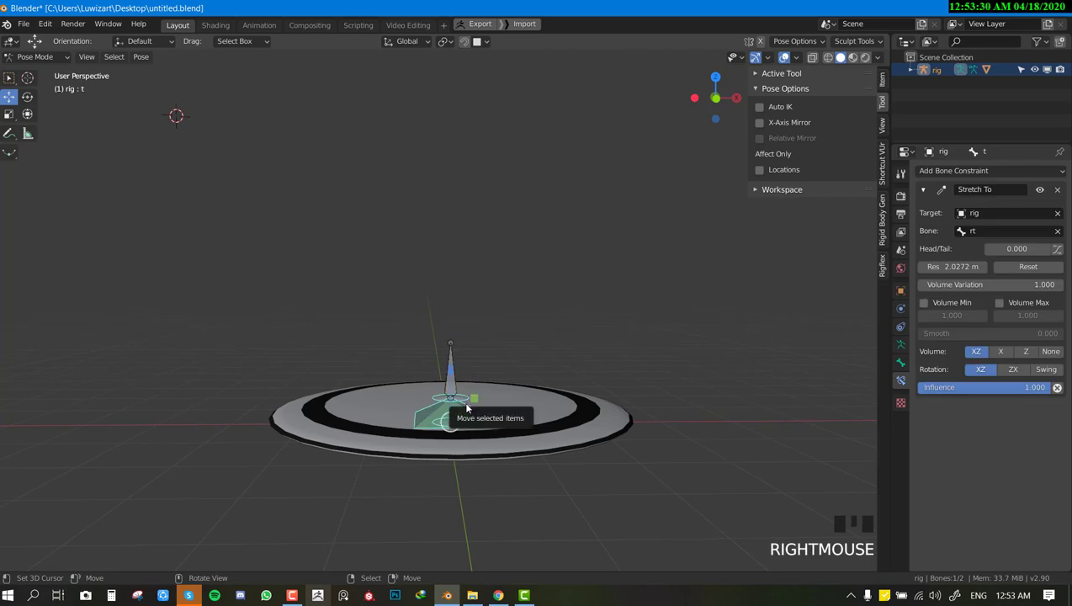
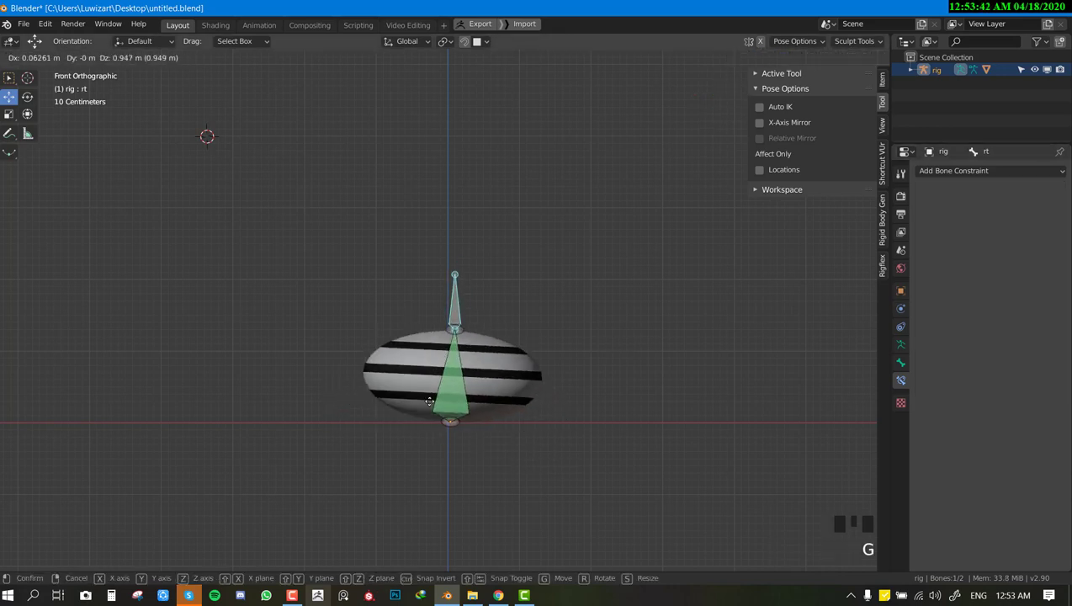
key("g")
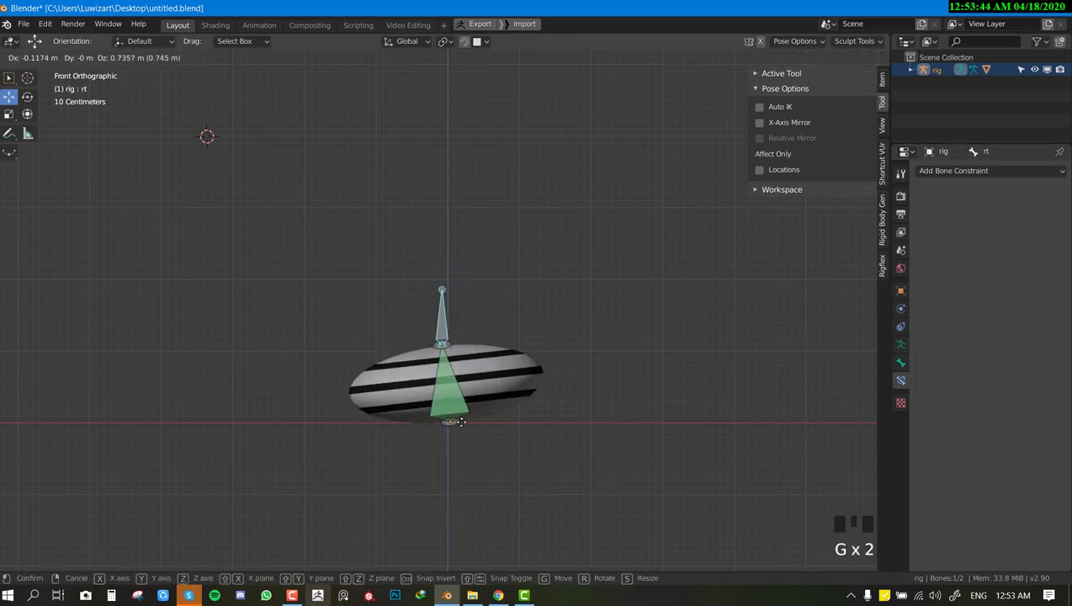
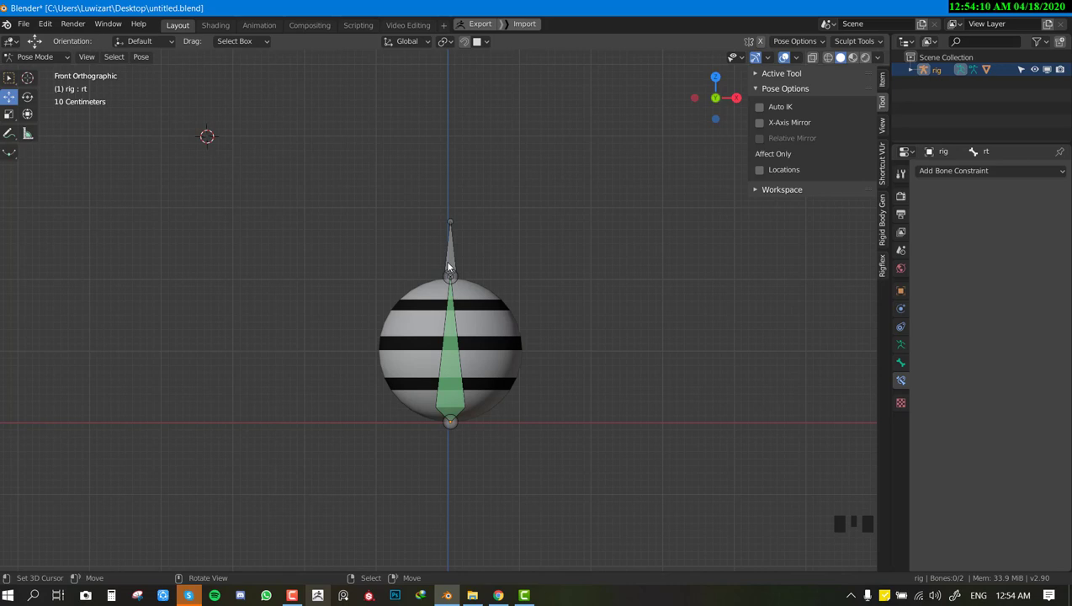
Draw explanatory annotation strokes over the viewport with the D key.
left_click_drag(533, 430, 295, 338)
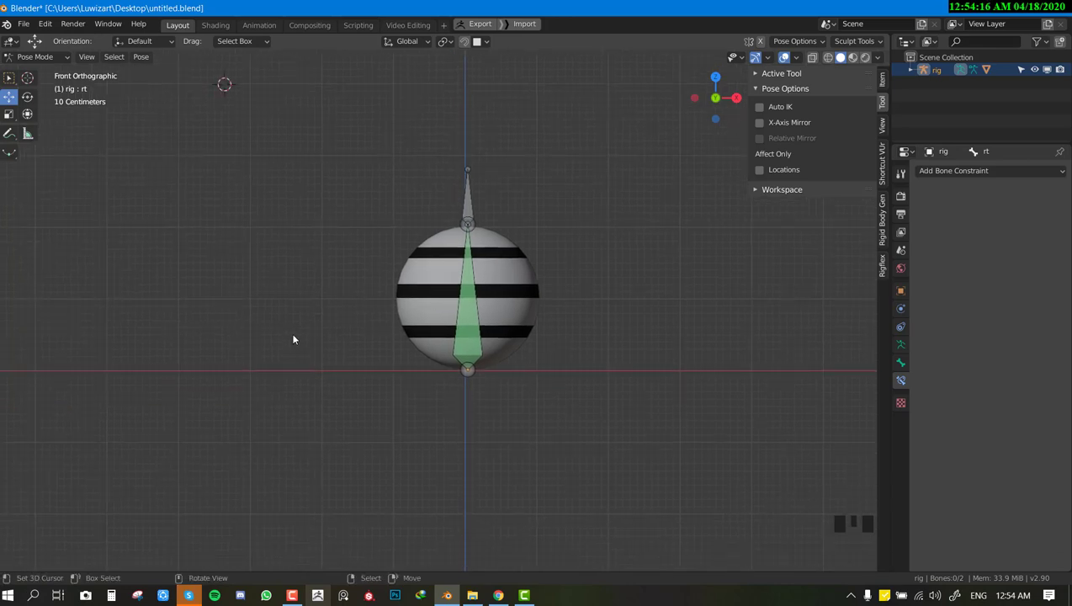
key("d")
left_click(318, 296)
key("d")
key("d")
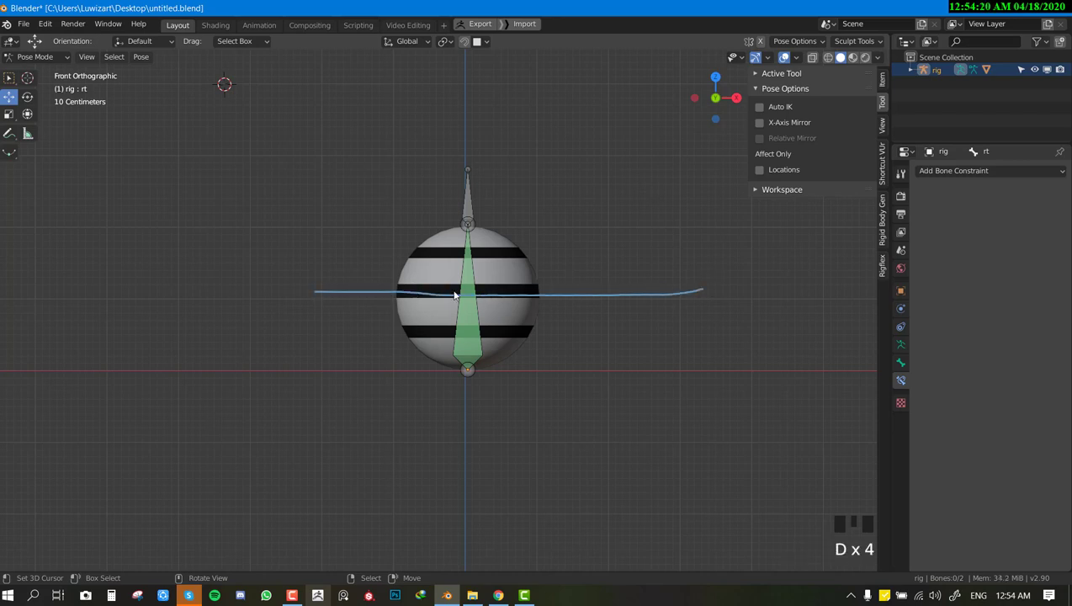
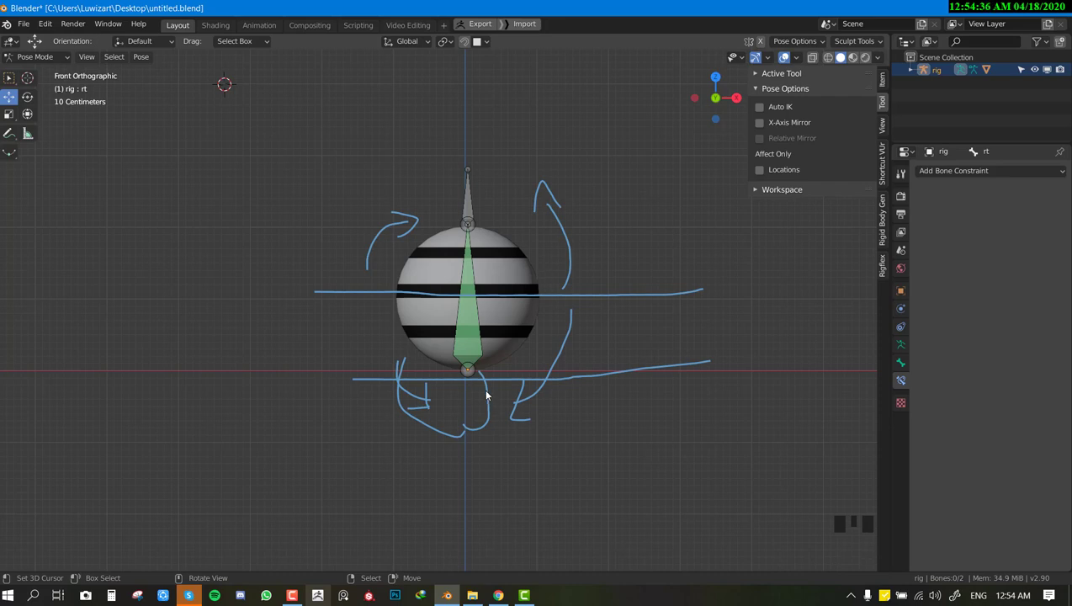
Clear the drawn annotations from the View sidebar's annotation settings.
key("n")
key("n")
left_click(883, 124)
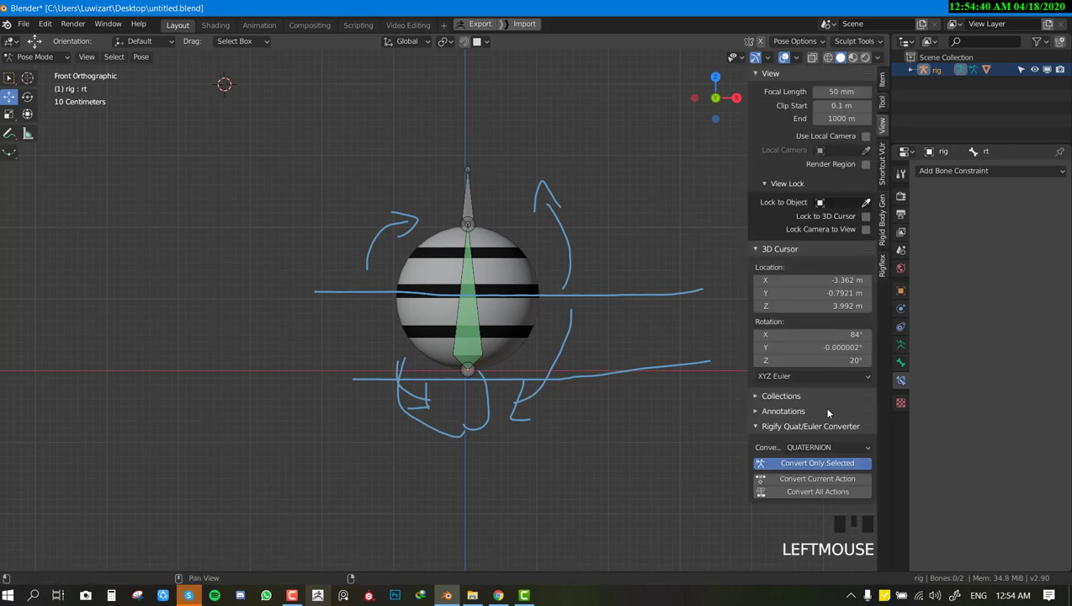
left_click(805, 417)
left_click(858, 455)
Undo a stray add, then snap the 3D cursor to the sphere's centre in the armature's edit mode.
right_click(473, 298)
key("Tab")
scroll("up", 3)
left_click_drag(450, 308, 547, 302)
key("shift+a")
scroll("up", 3)
key("ctrl+z")
key("ctrl+z")
right_click(461, 233)
right_click(450, 231)
key("Tab")
key("shift+s")
left_click_drag(466, 255, 456, 247)
key("KP_1")
Add a small bone at the cursor, drag its tip into place and return to pose mode.
scroll("up", 3)
key("shift+a")
scroll("down", 3)
left_click_drag(459, 248, 441, 169)
left_click_drag(441, 170, 455, 263)
key("Tab")
key("ctrl+Tab")
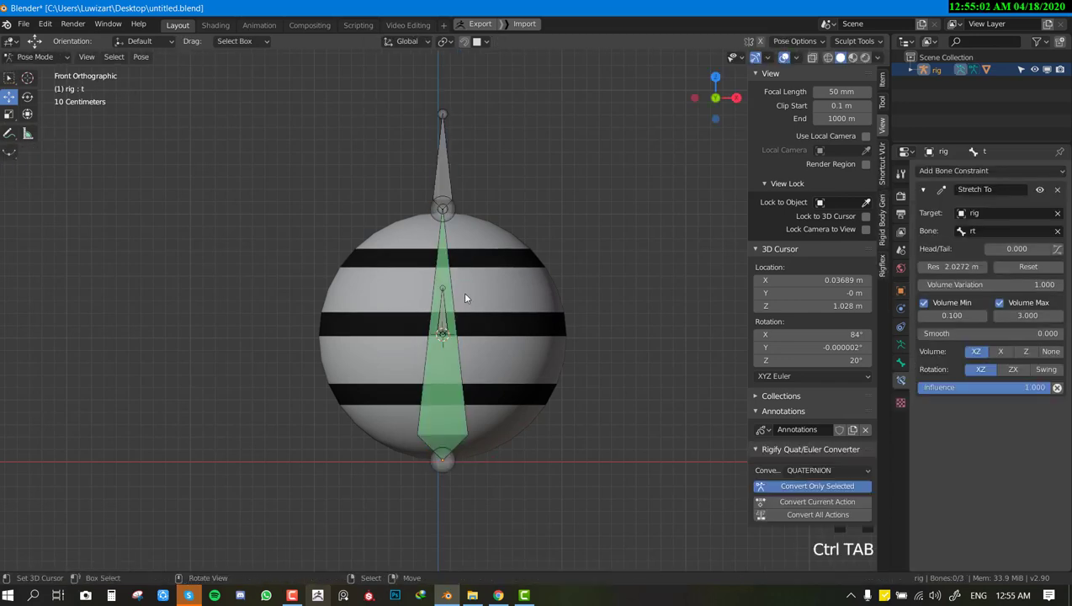
Grab bone rt in front view to test the sphere's squash, cancelling each move.
middle_click(338, 372)
key("KP_1")
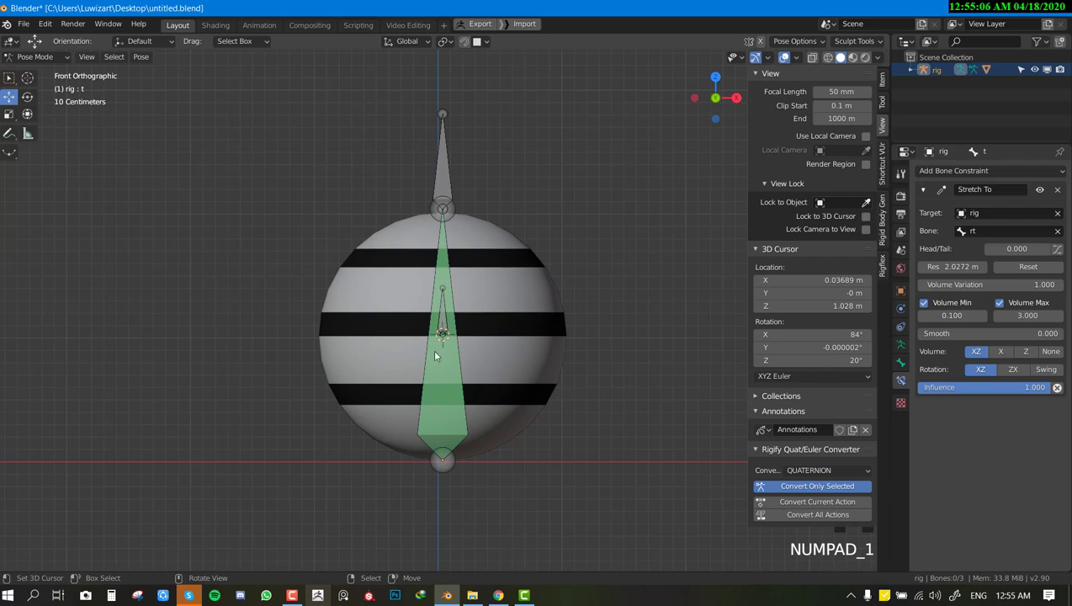
scroll("up", 3)
scroll("down", 3)
right_click(445, 242)
key("g")
right_click(446, 174)
key("g")
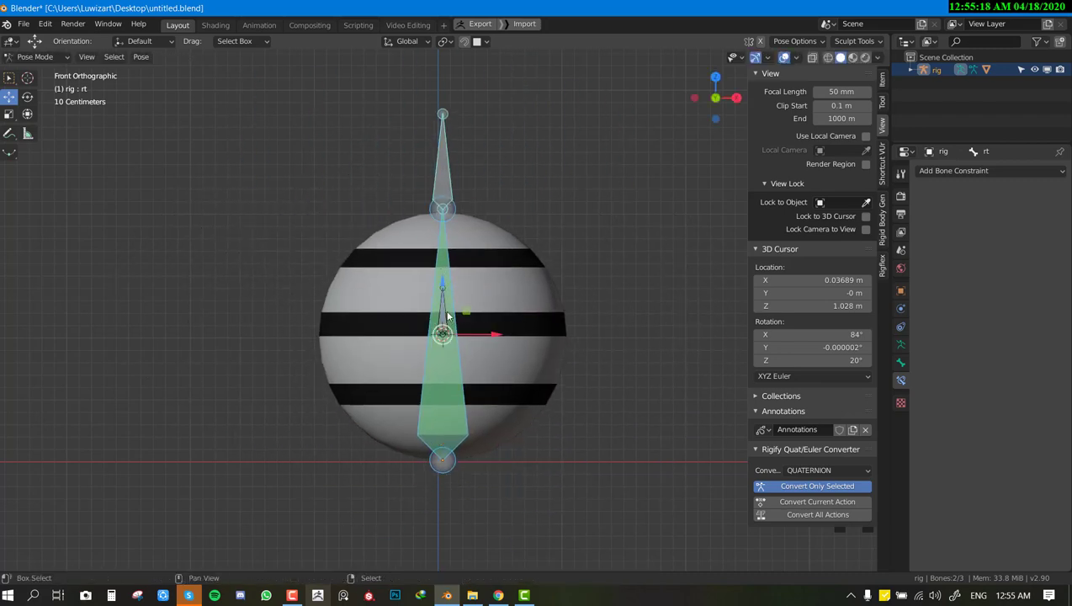
In edit mode start a new bone t.001 from bone t's base joint and begin moving it.
right_click(443, 307)
key("ctrl+z")
right_click(444, 306)
key("n")
key("Tab")
key("ctrl+p")
key("Tab")
right_click(443, 161)
scroll("down", 3)
key("g")
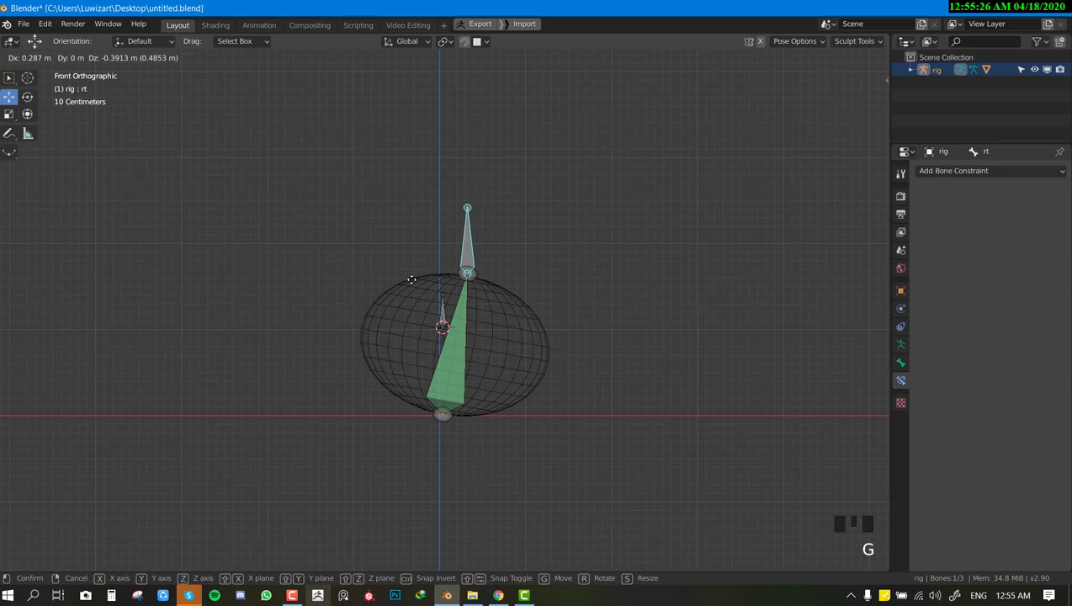
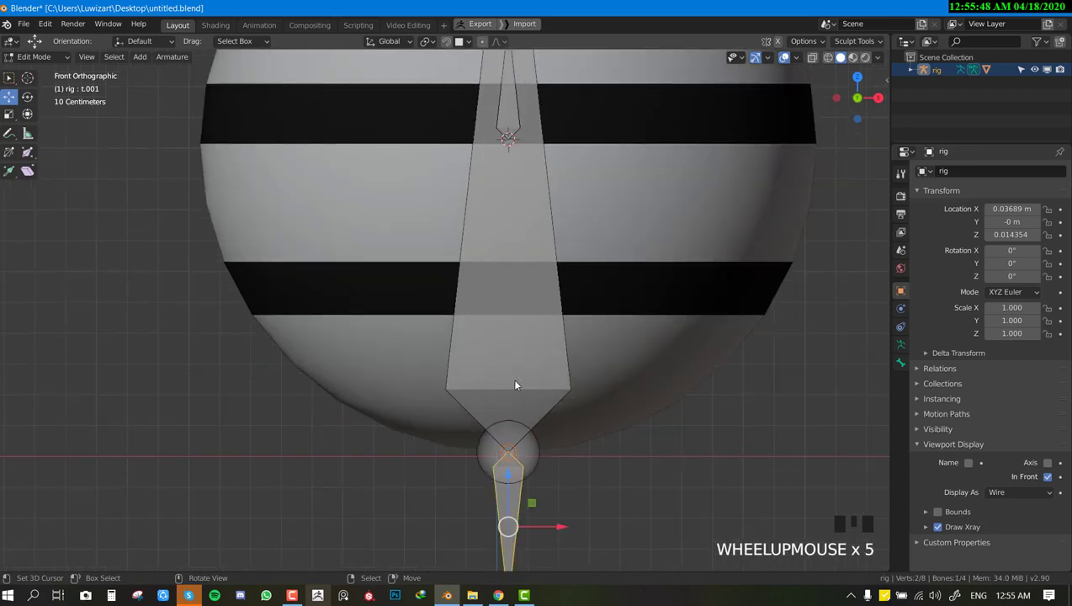
Drag bone t.001's tip down so it extends below the sphere.
left_click_drag(507, 352, 497, 273)
scroll("up", 3)
scroll("down", 3)
scroll("down", 3)
scroll("down", 3)
scroll("up", 3)
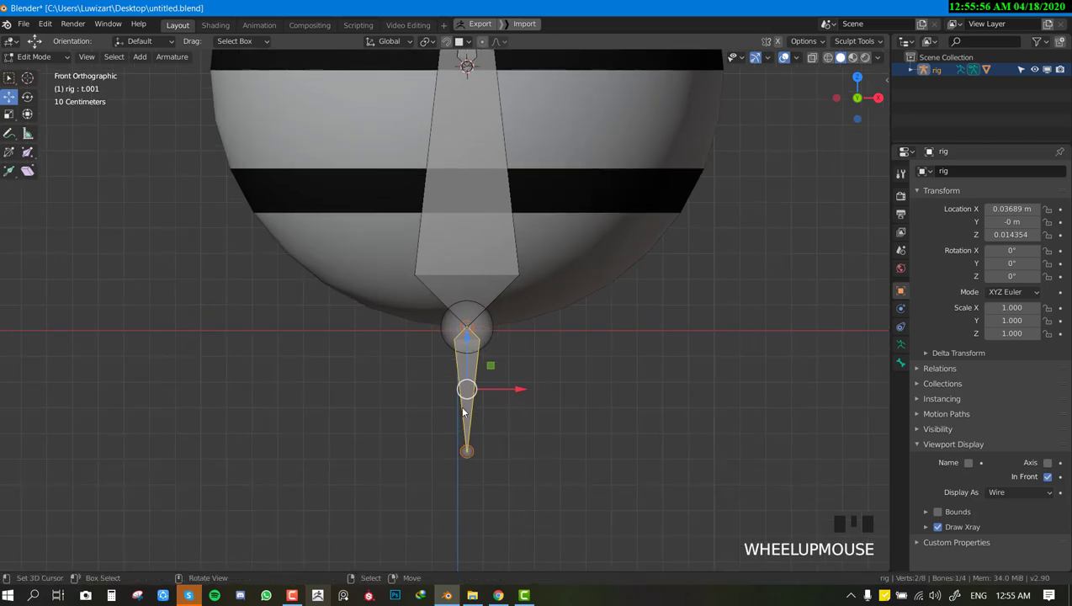
scroll("down", 3)
middle_click(496, 392)
Return to pose mode in front view, select bone t and grab it to test the squash.
key("alt+p")
key("KP_1")
key("Tab")
right_click(464, 361)
key("h")
key("ctrl+z")
right_click(496, 248)
right_click(485, 247)
key("g")
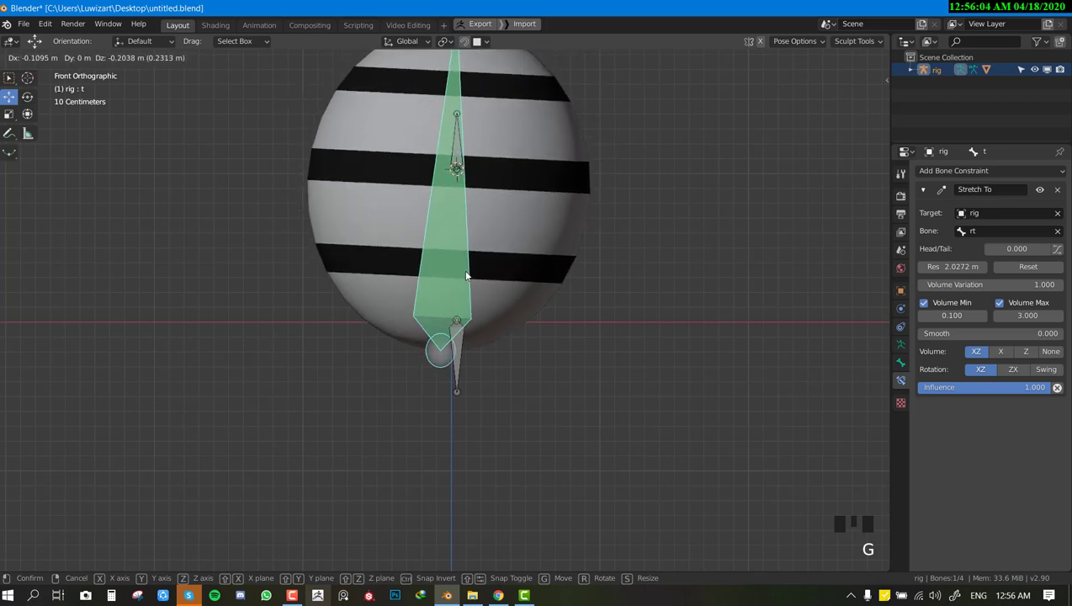
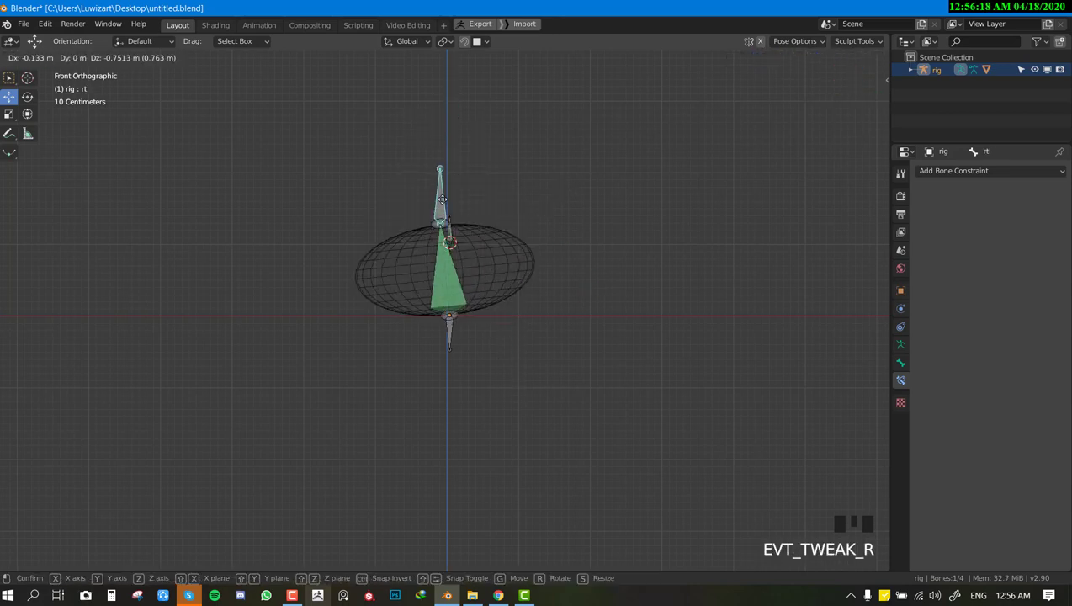
Clear all bones' rotation and location (Alt+R, Alt+G) to restore the sphere at rest.
key("shift+z")
key("a")
key("alt+r")
key("alt+g")
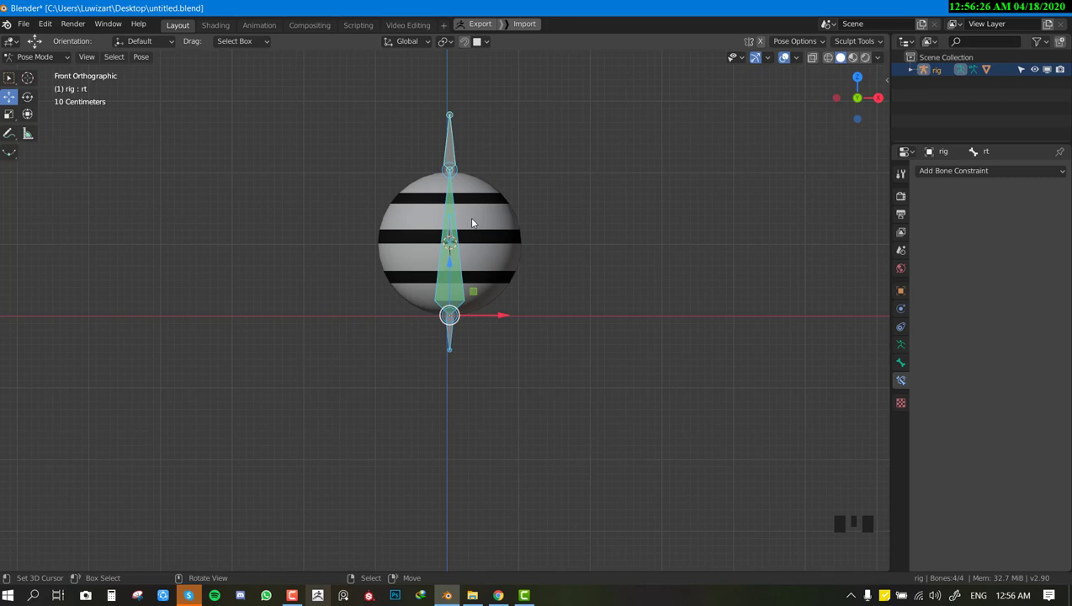
key("KP_1")
left_click_drag(473, 189, 477, 237)
Leave pose mode for object mode with the rig deselected.
key("ctrl+Tab")
key("alt+a")
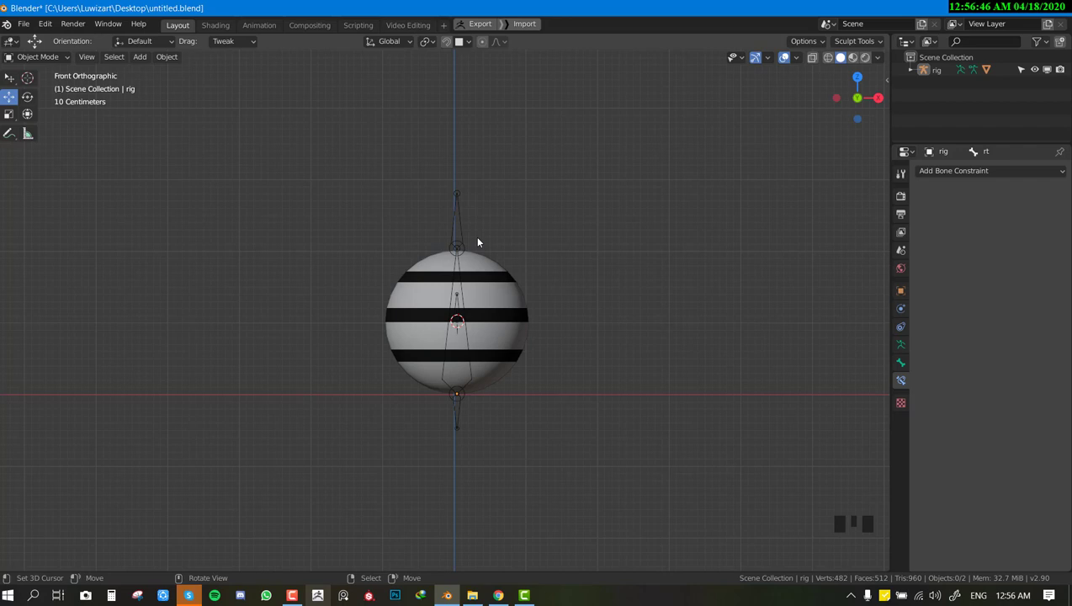
left_click_drag(468, 245, 422, 122)
Bring up the Shift+A add list to insert a circle mesh above the sphere.
left_click(422, 122)
key("shift+a")
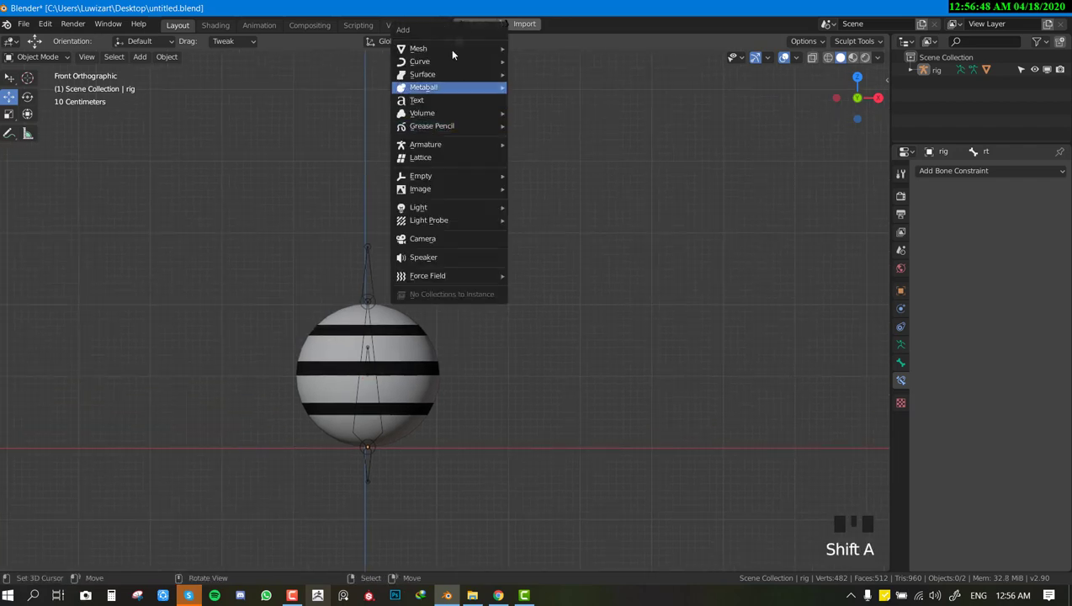
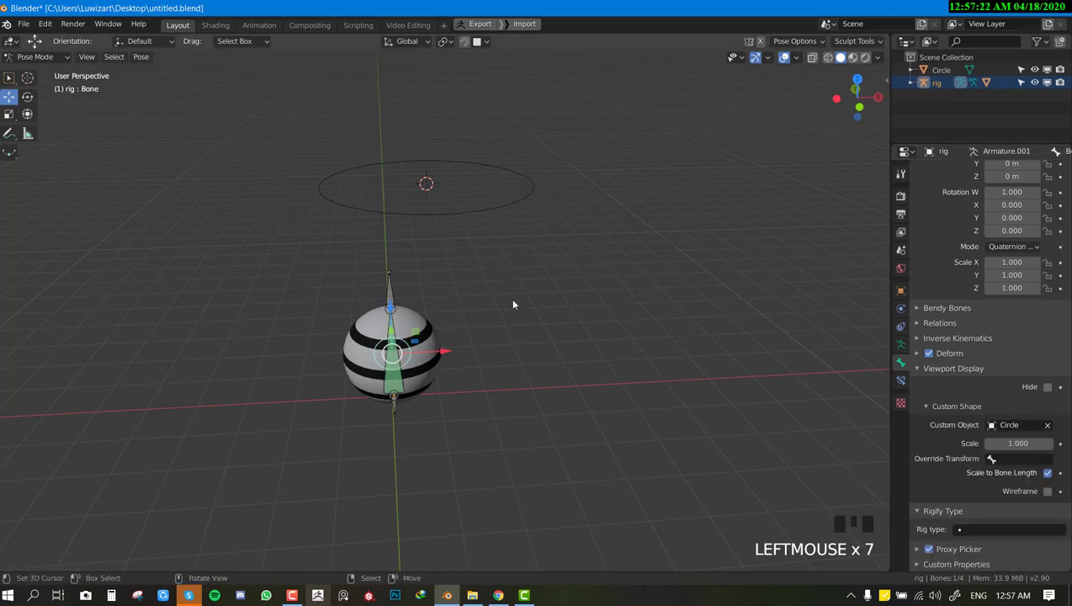
Switch the rig out of pose mode and select the new circle object.
left_click_drag(498, 321, 497, 297)
scroll("up", 3)
scroll("down", 3)
left_click_drag(476, 212, 439, 173)
right_click(438, 174)
key("ctrl+Tab")
right_click(446, 189)
key("Tab")
key("a")
key("Tab")
Reselect the circle in front view and enter its edit mode.
key("KP_1")
right_click(402, 281)
right_click(393, 287)
right_click(453, 173)
middle_click(457, 205)
key("KP_1")
key("Tab")
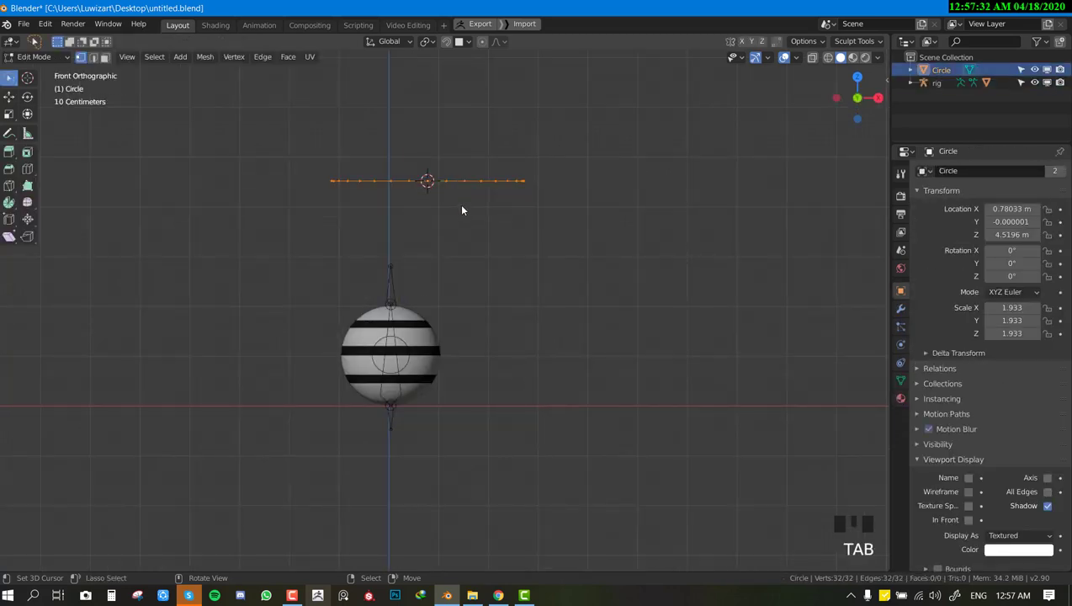
Rotate the circle's geometry 90° about X so it stands upright and scale it around the sphere.
key("r")
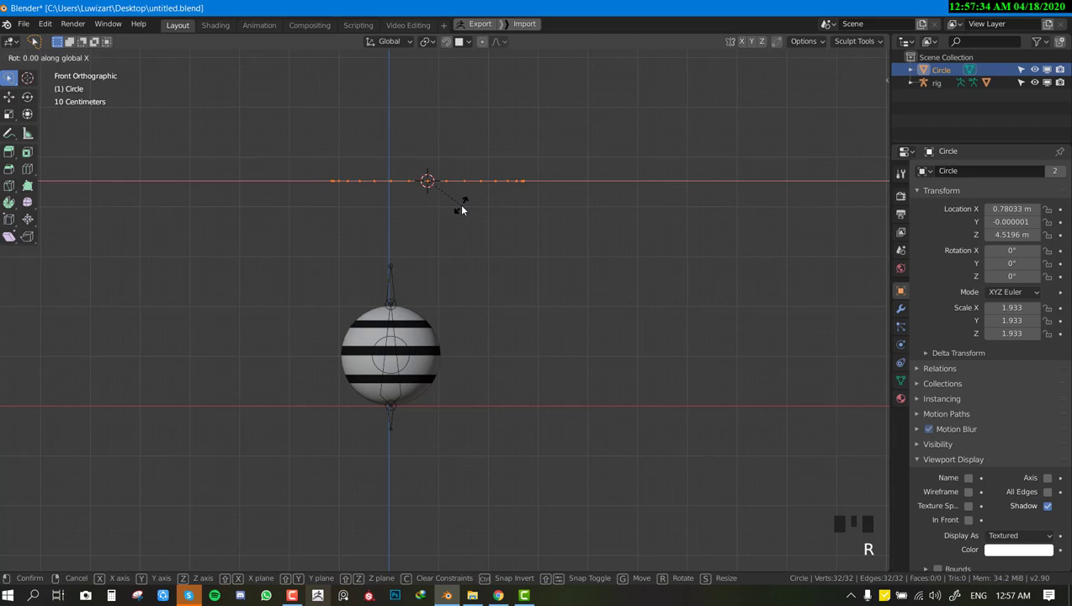
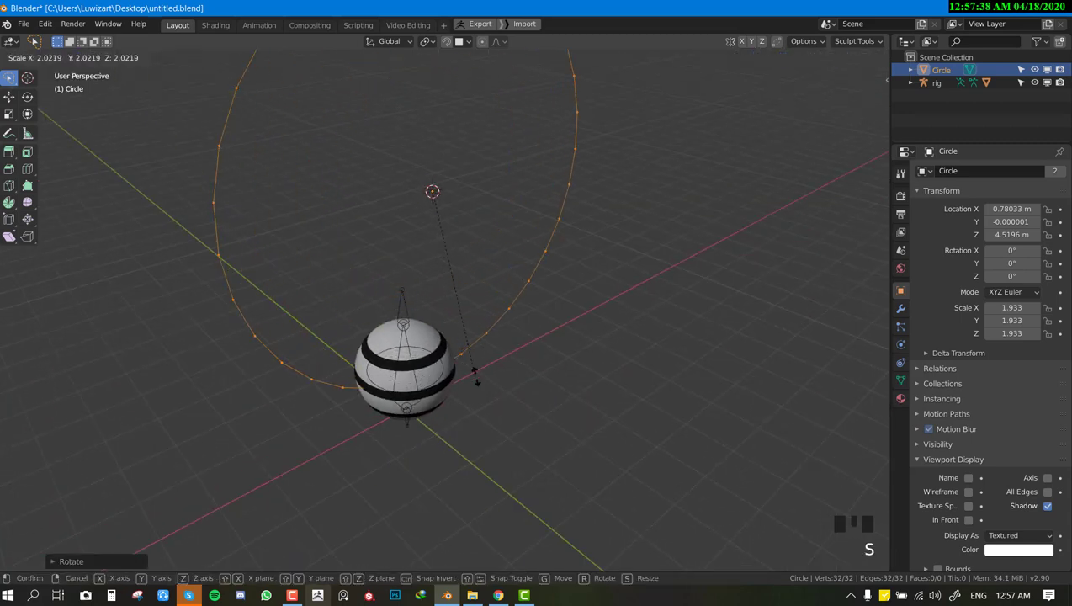
key("Tab")
key("s")
key("Tab")
key("s")
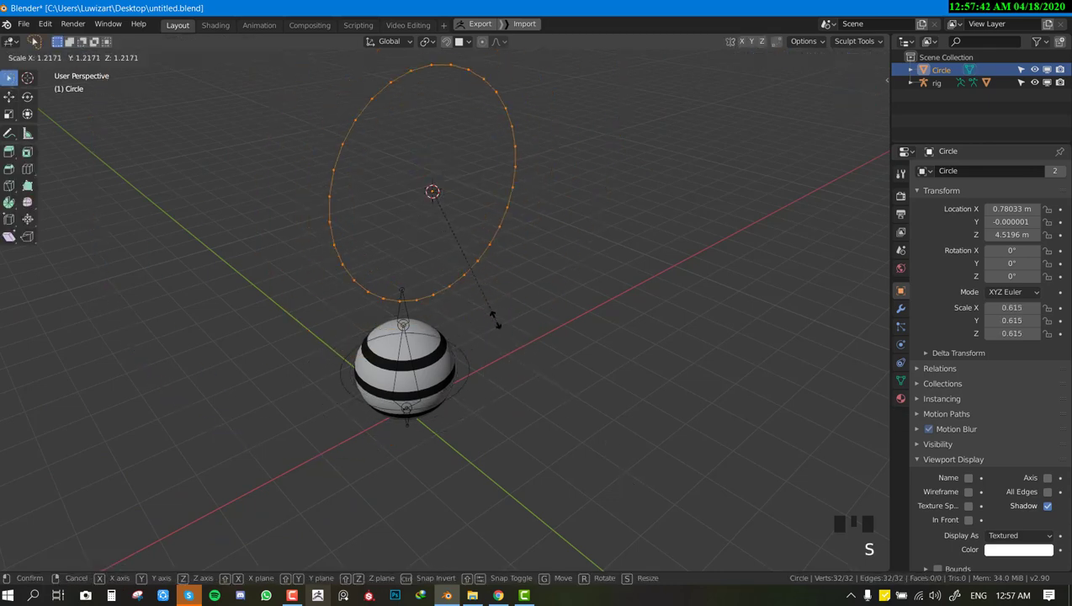
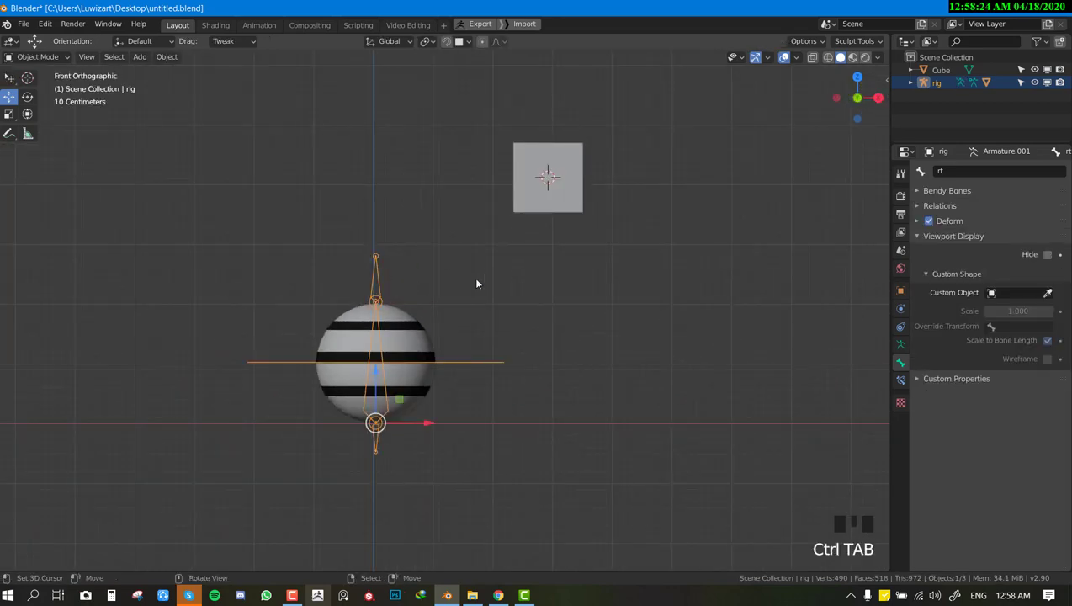
In pose mode select bone rt and eyedrop the Cube as its Custom Object shape.
key("ctrl+Tab")
right_click(374, 267)
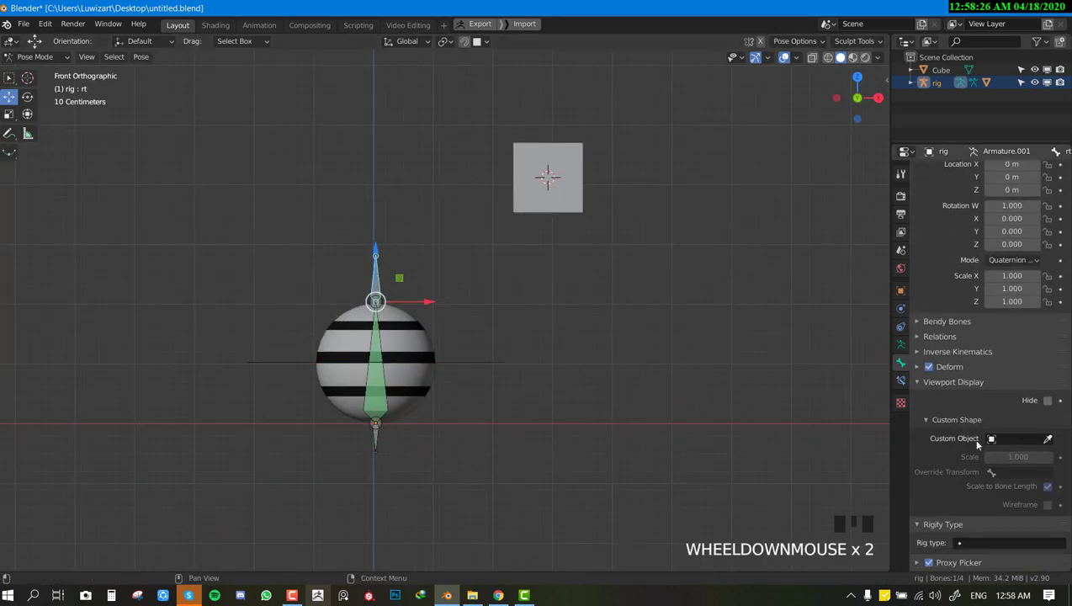
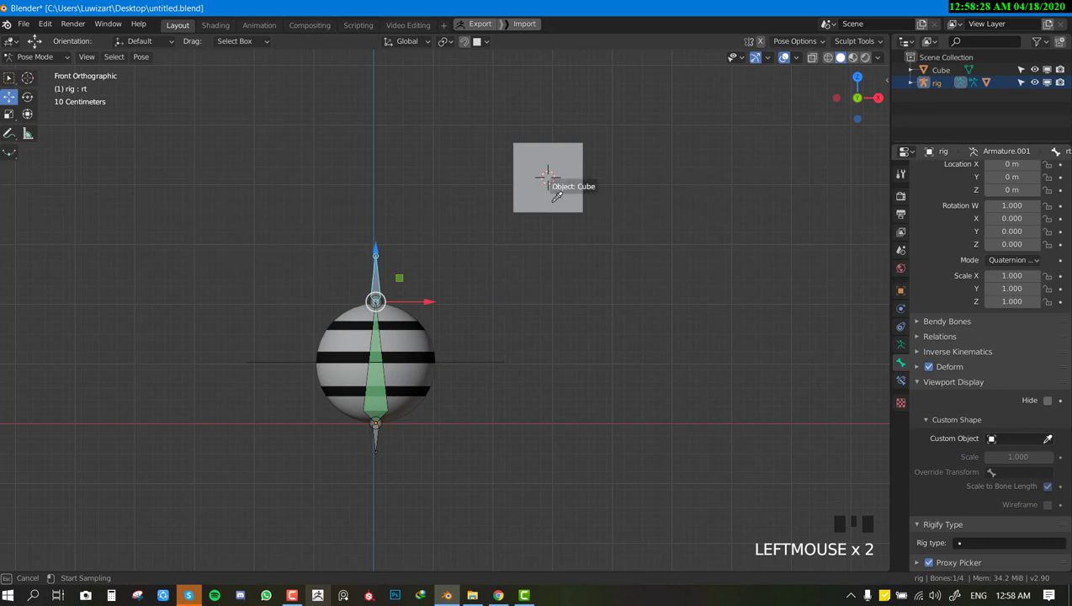
left_click_drag(591, 231, 497, 222)
key("KP_1")
right_click(526, 201)
left_click_drag(537, 226, 518, 229)
Return the rig to object mode in front view with everything deselected.
key("ctrl+Tab")
key("KP_1")
key("alt+a")
left_click_drag(417, 310, 421, 308)
key("KP_1")
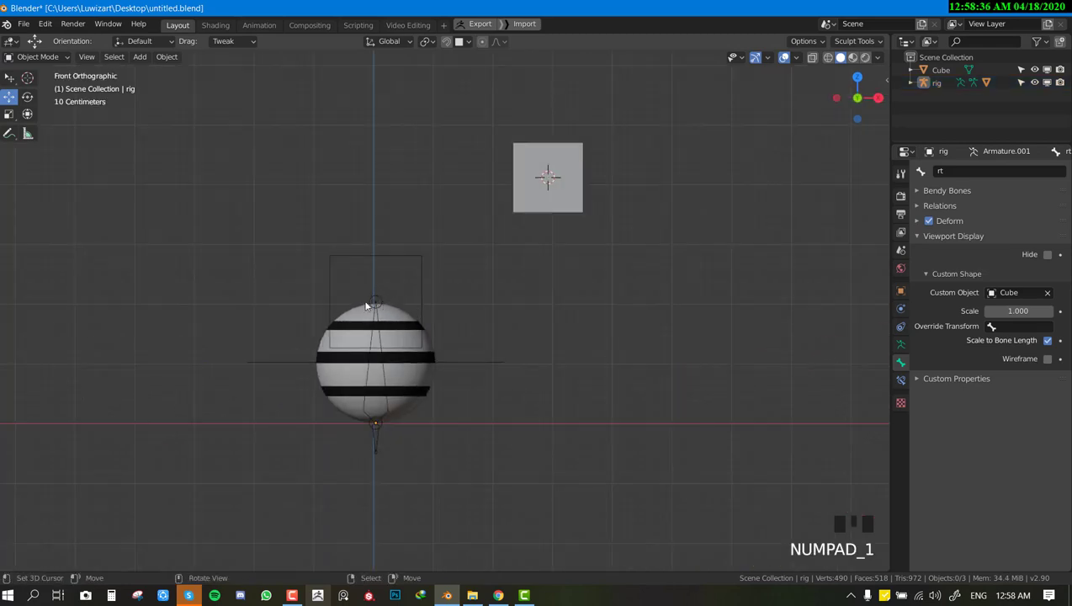
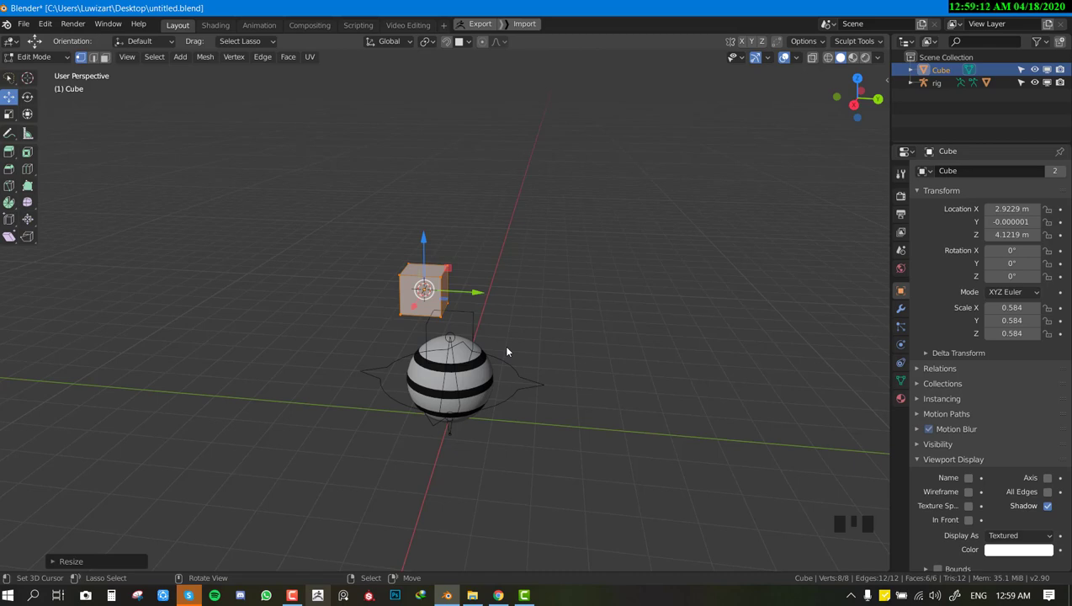
Move the cube's geometry so the shape sits above the sphere.
left_click_drag(481, 295, 540, 284)
left_click_drag(627, 283, 680, 276)
key("KP_1")
left_click_drag(604, 293, 535, 297)
key("KP_1")
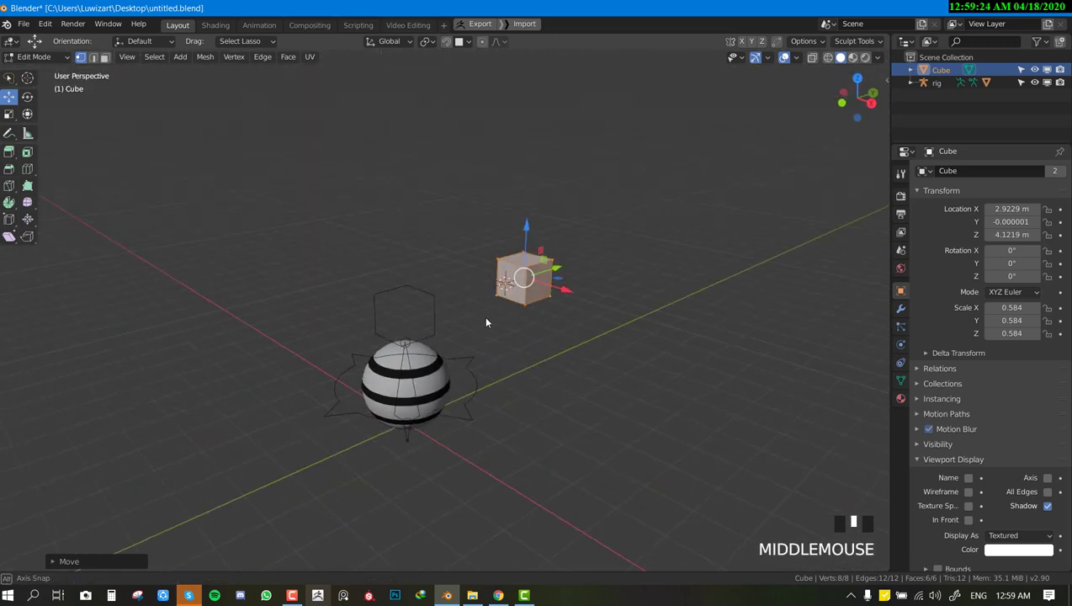
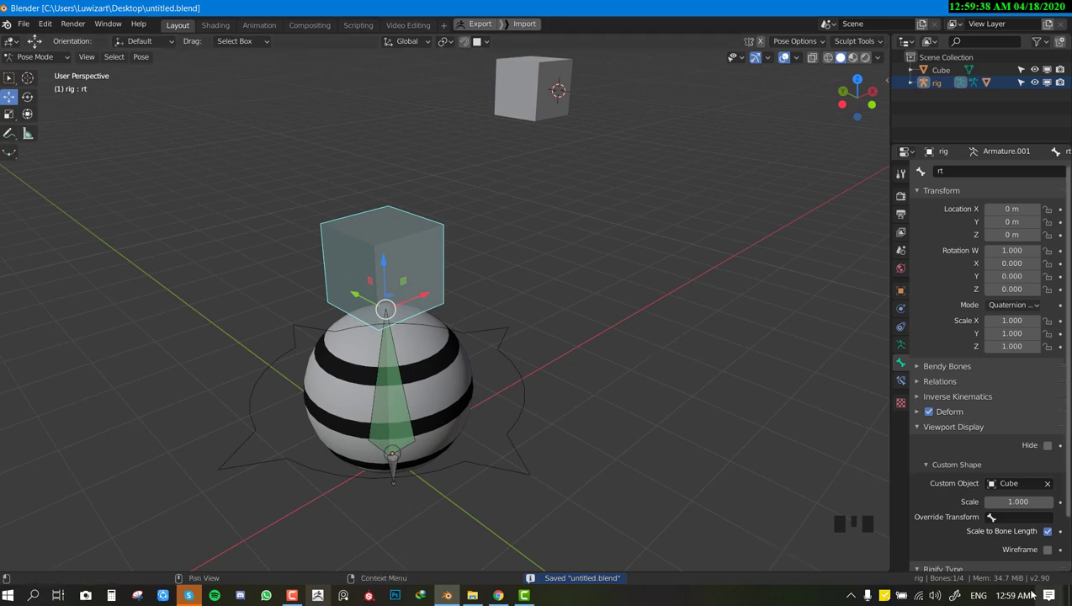
Tick Wireframe for bone rt's custom shape and inspect the wire cube around the sphere.
left_click(1042, 551)
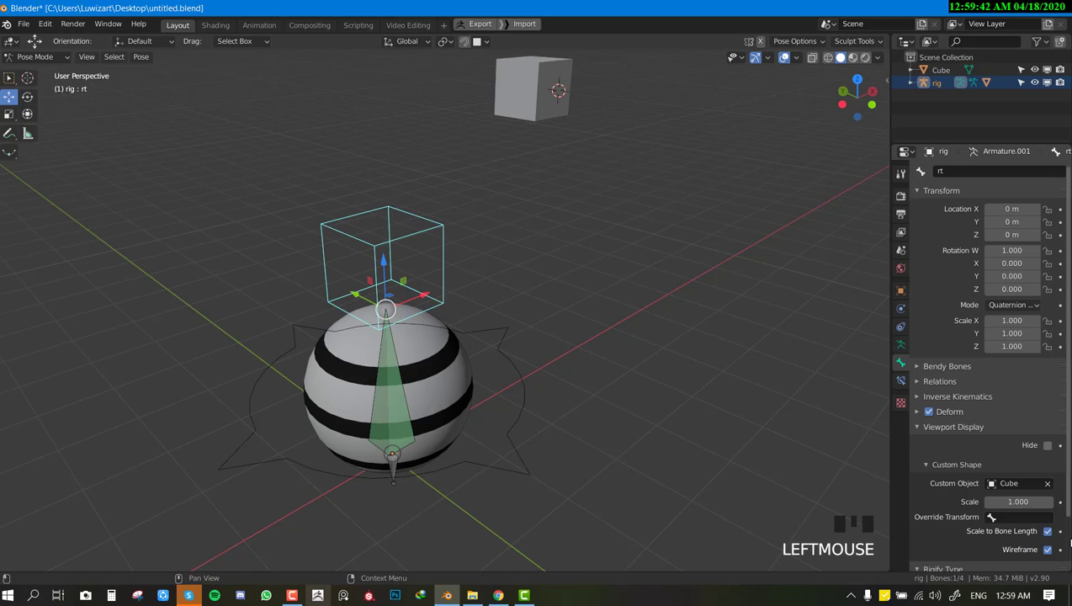
scroll("down", 3)
key("a")
middle_click(504, 366)
scroll("up", 3)
scroll("up", 3)
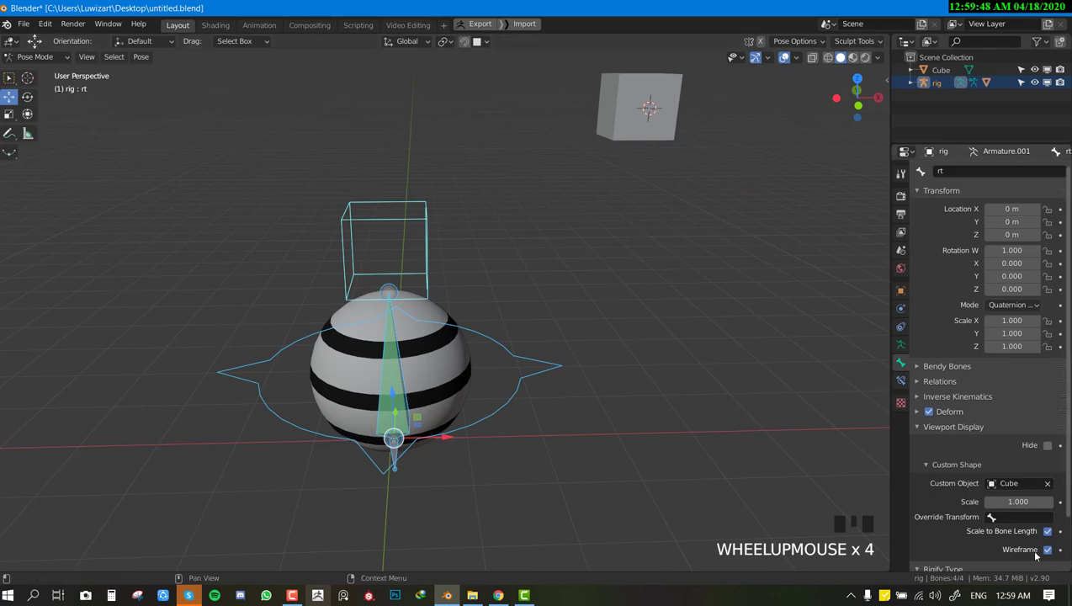
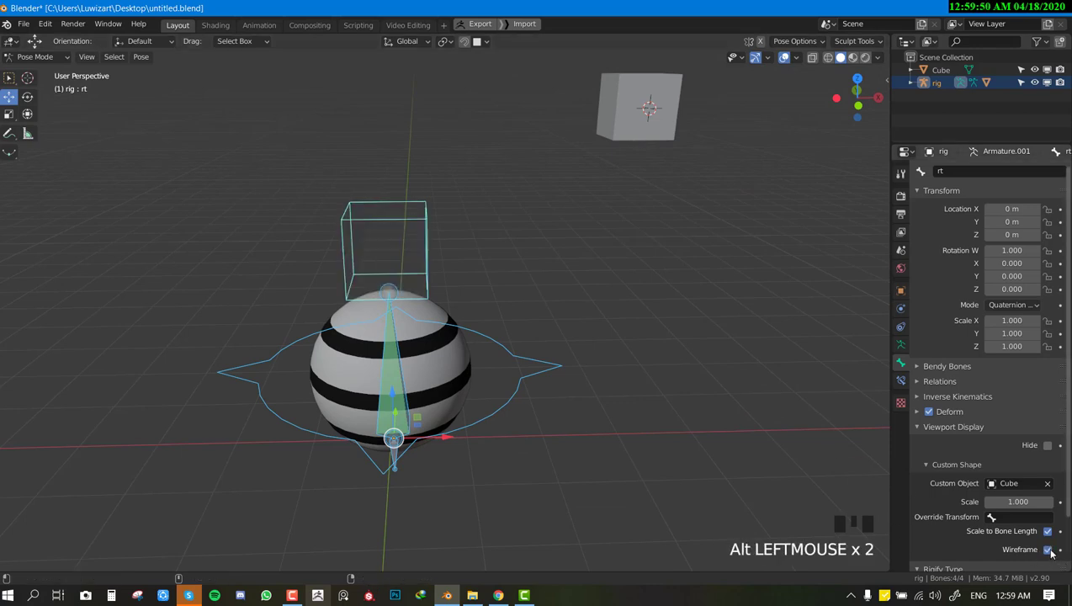
left_click_drag(509, 399, 557, 404)
scroll("up", 3)
scroll("down", 3)
key("alt+a")
key("KP_1")
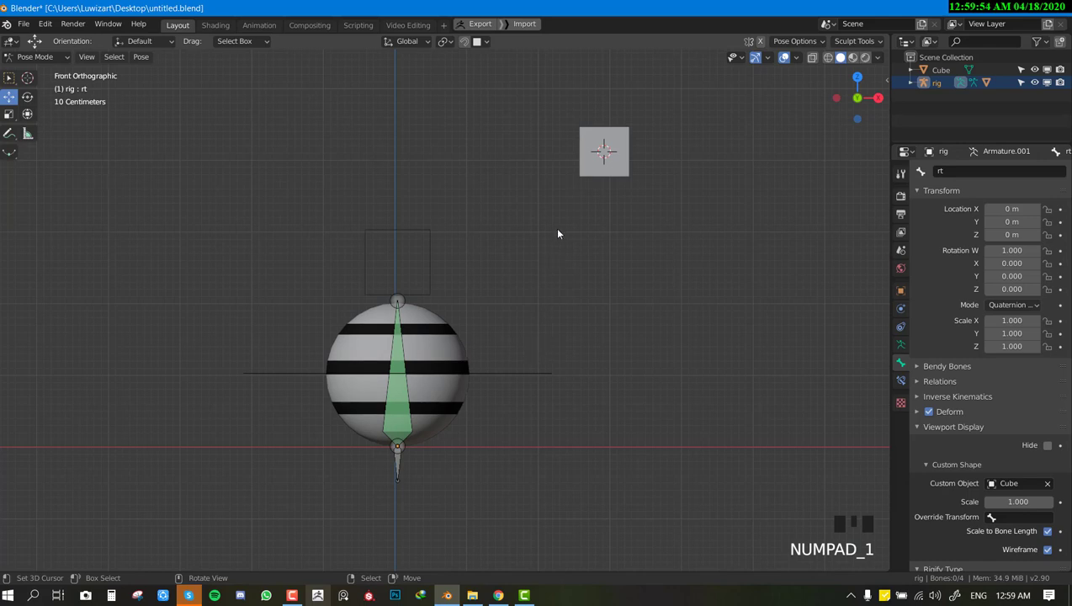
Delete the leftover Cube object and scale the newly added plane for bone t.001.
key("ctrl+Tab")
right_click(579, 169)
key("x")
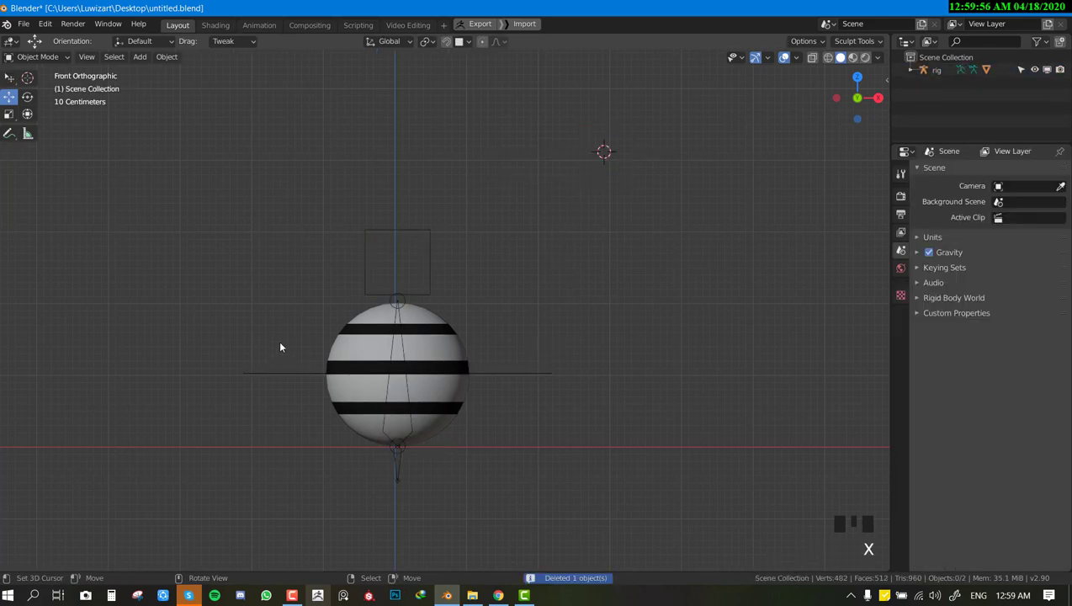
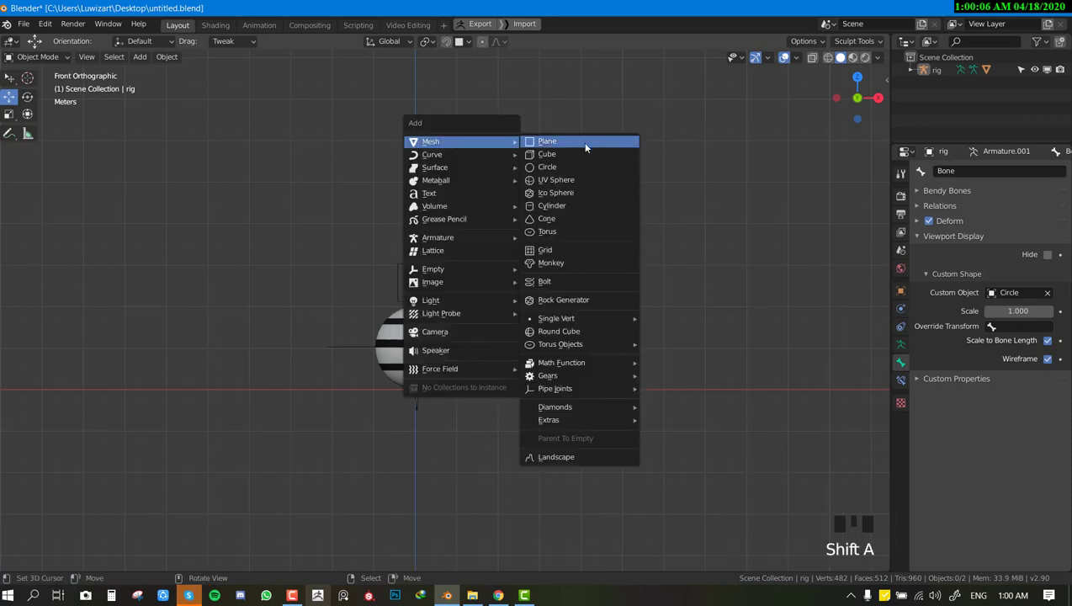
key("s")
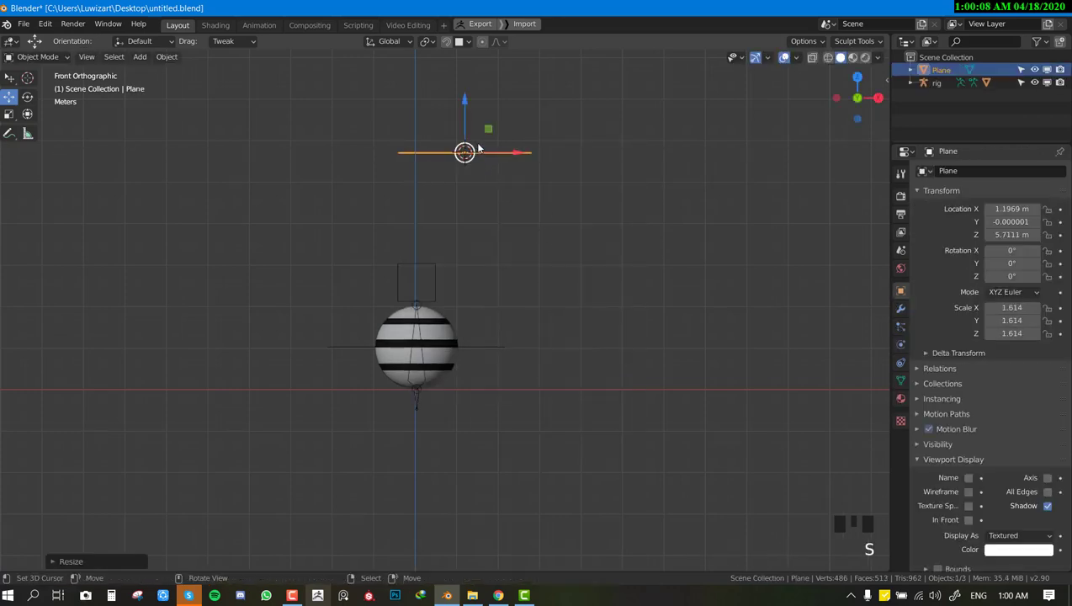
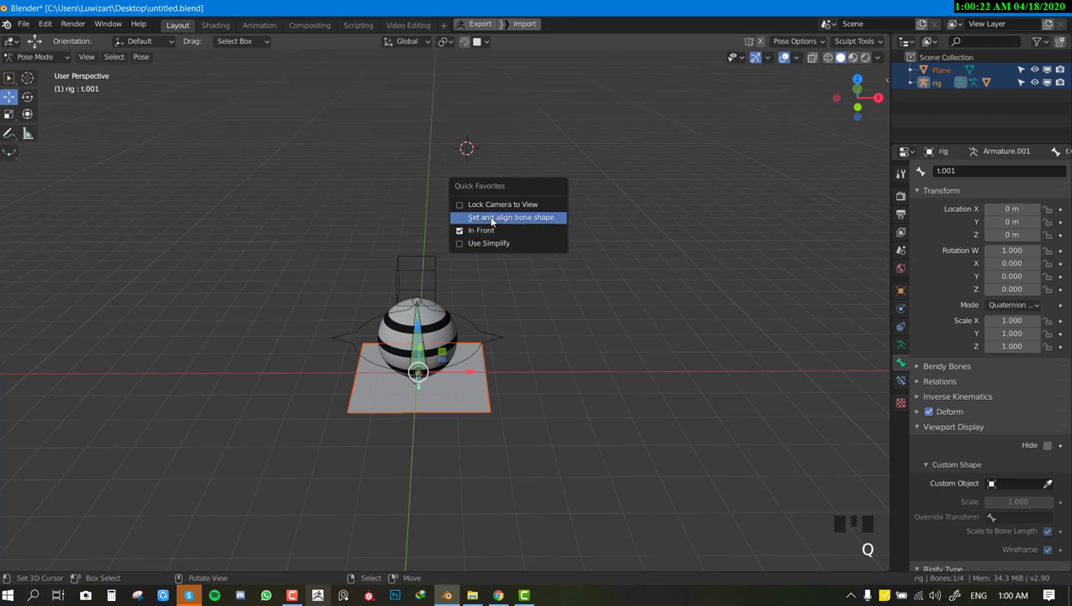
key("F4")
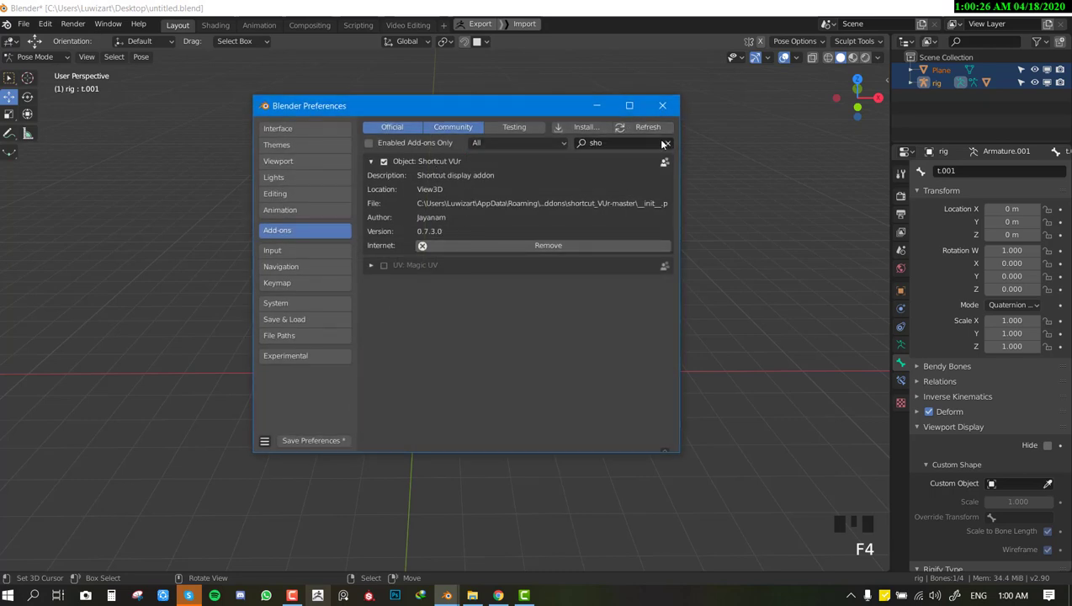
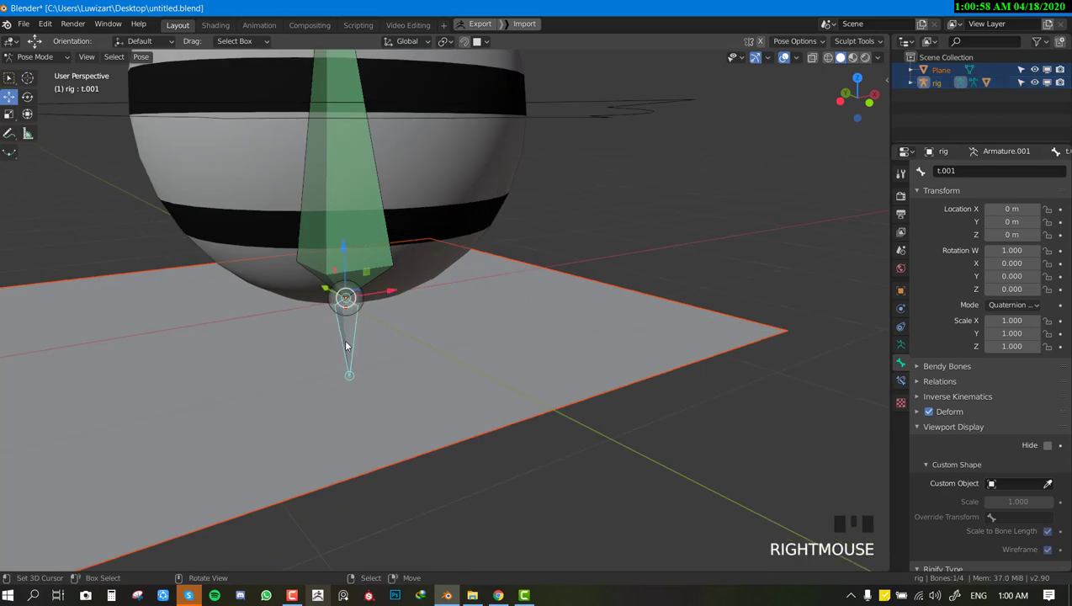
Set and align the plane as bone t.001's custom shape via the pose menu, then inspect it beneath the sphere.
key("q")
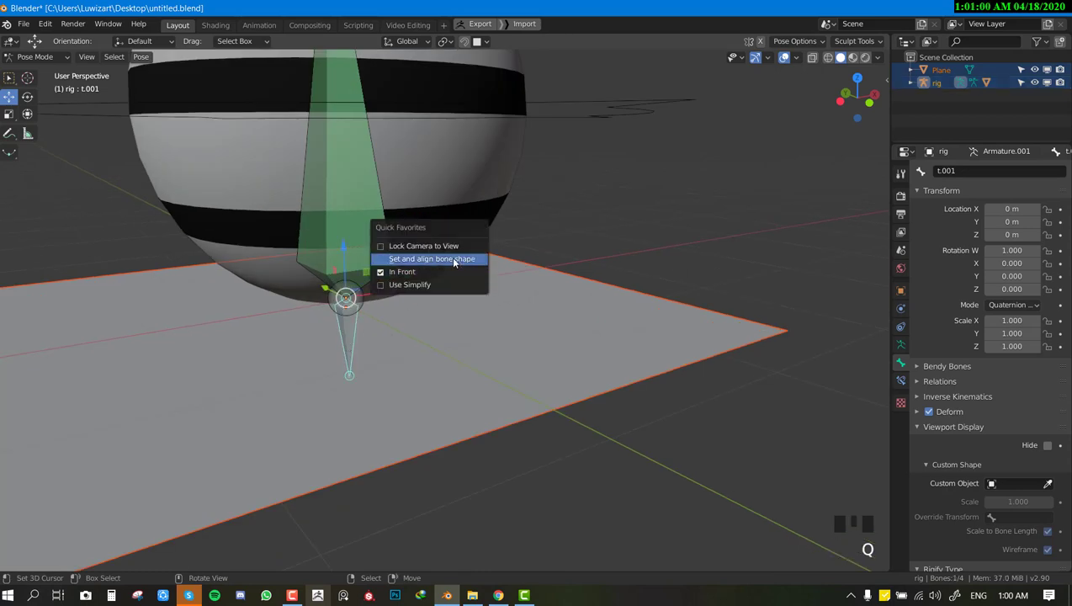
key("w")
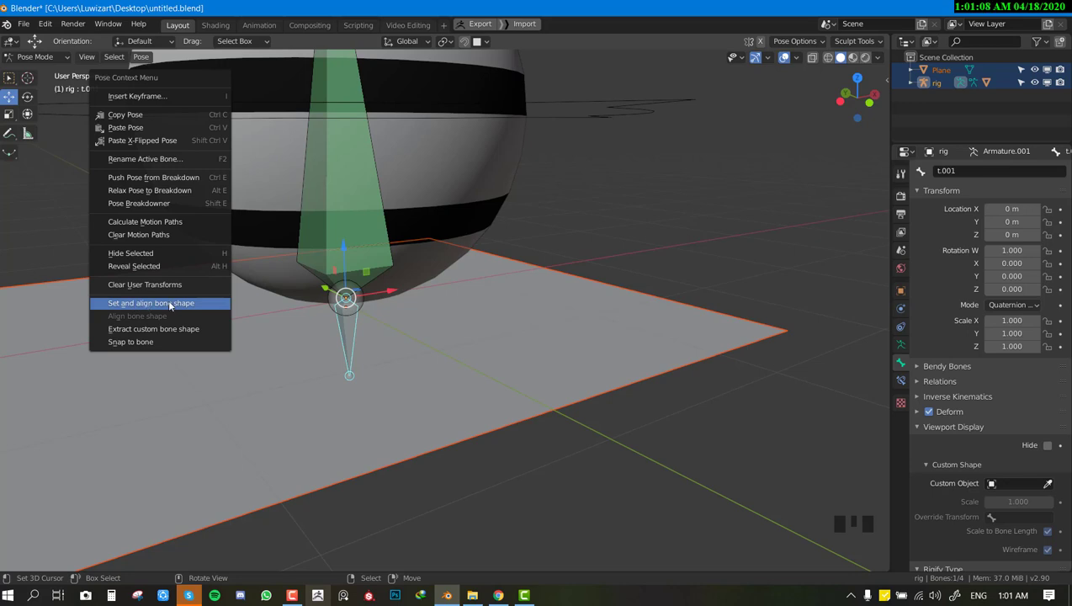
scroll("down", 3)
left_click_drag(471, 335, 478, 323)
scroll("up", 3)
left_click_drag(474, 336, 481, 324)
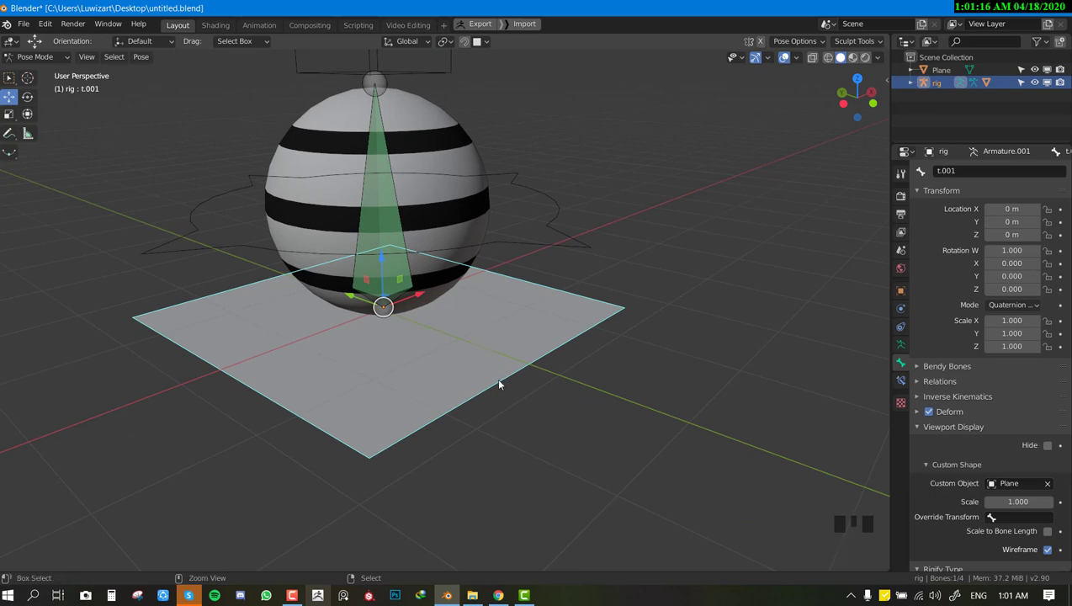
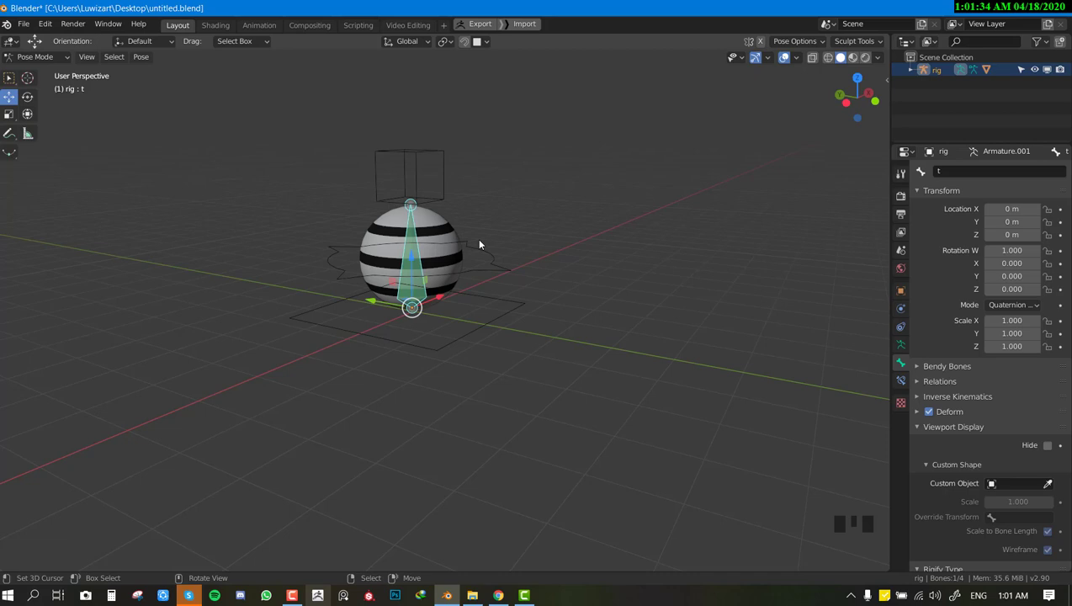
From front view, select bone rt and move it upward so the sphere stretches tall.
key("m")
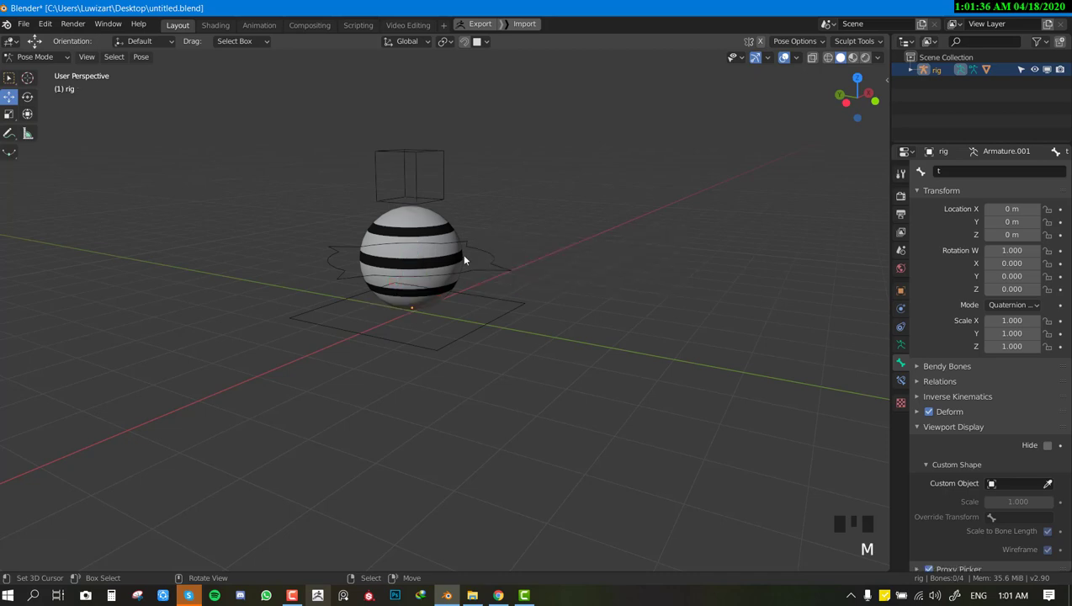
key("KP_1")
right_click(502, 262)
key("r")
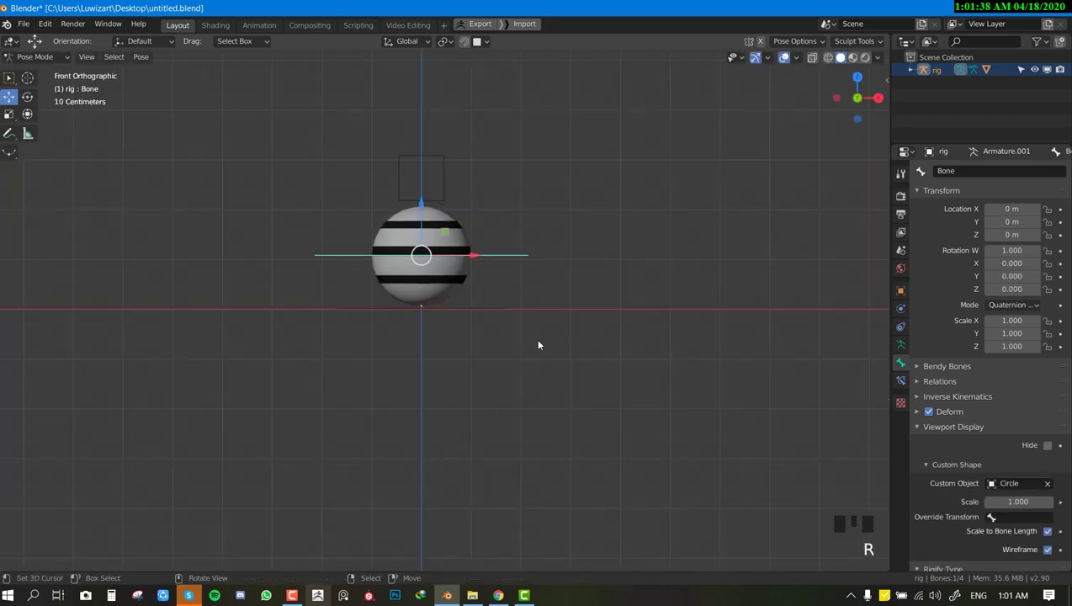